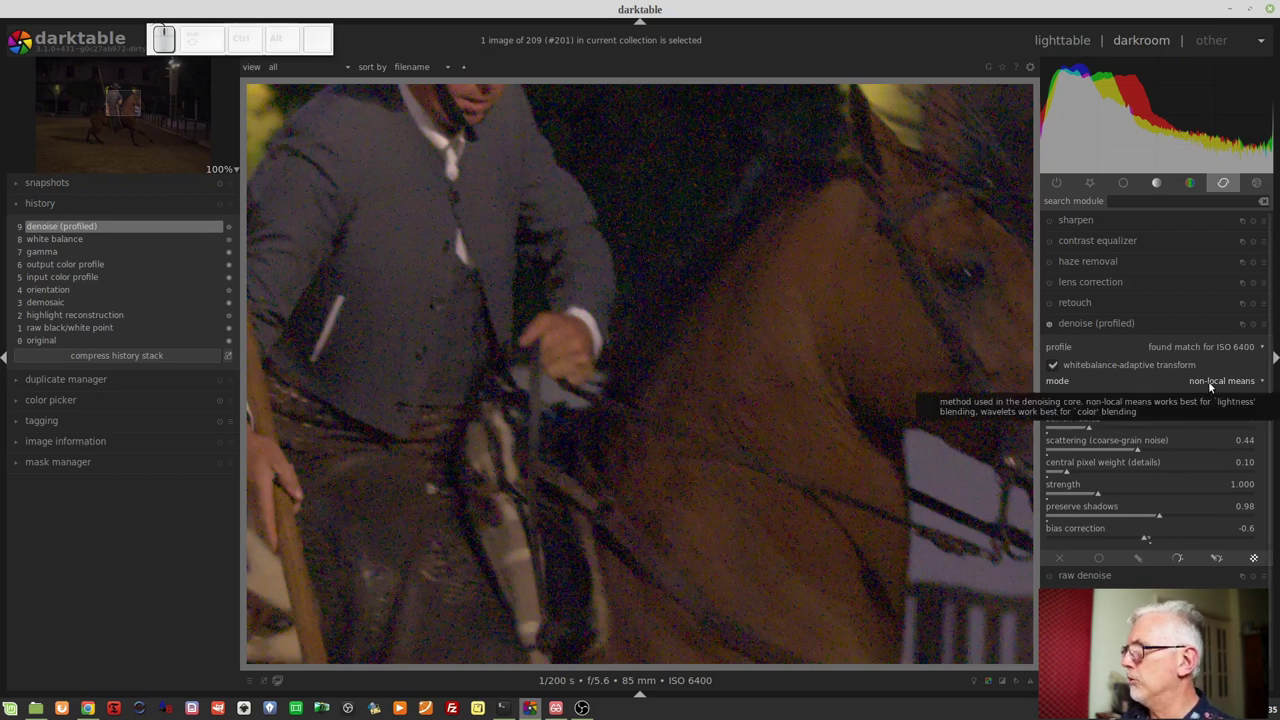
Keep non-local means, then set patch size 6 and central pixel weight 0.42.
left_click(1212, 384)
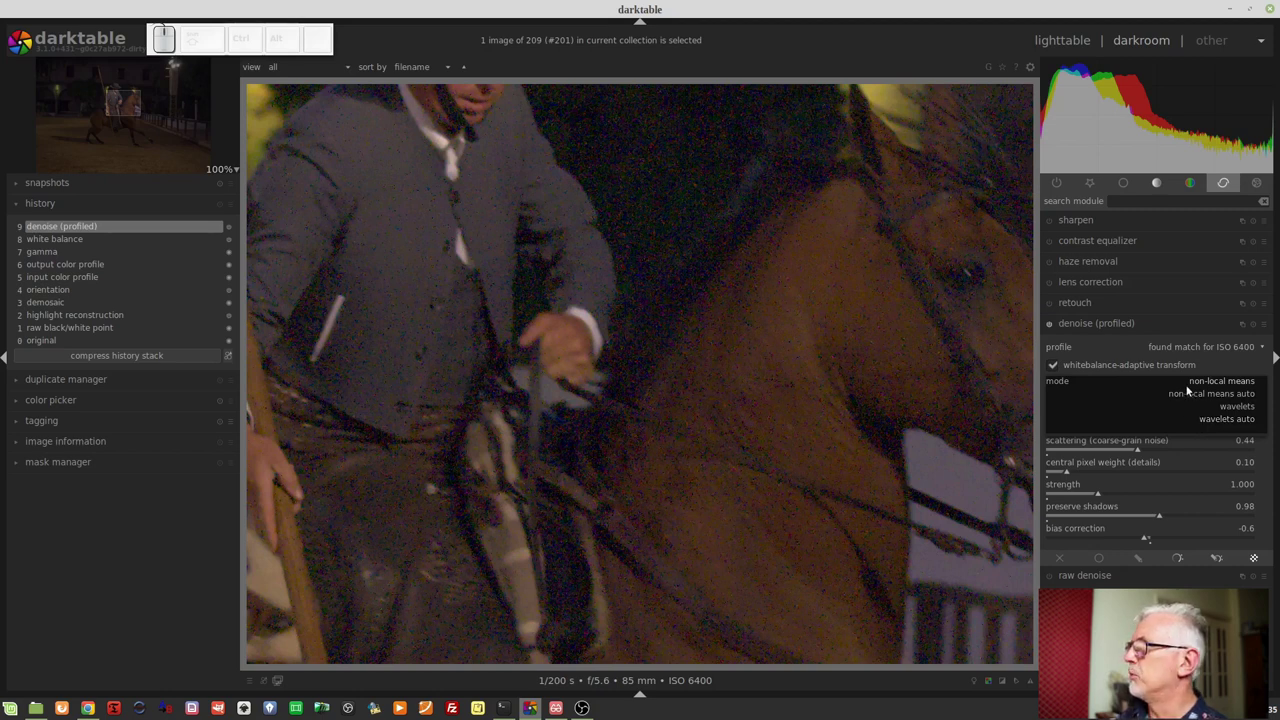
left_click(1193, 386)
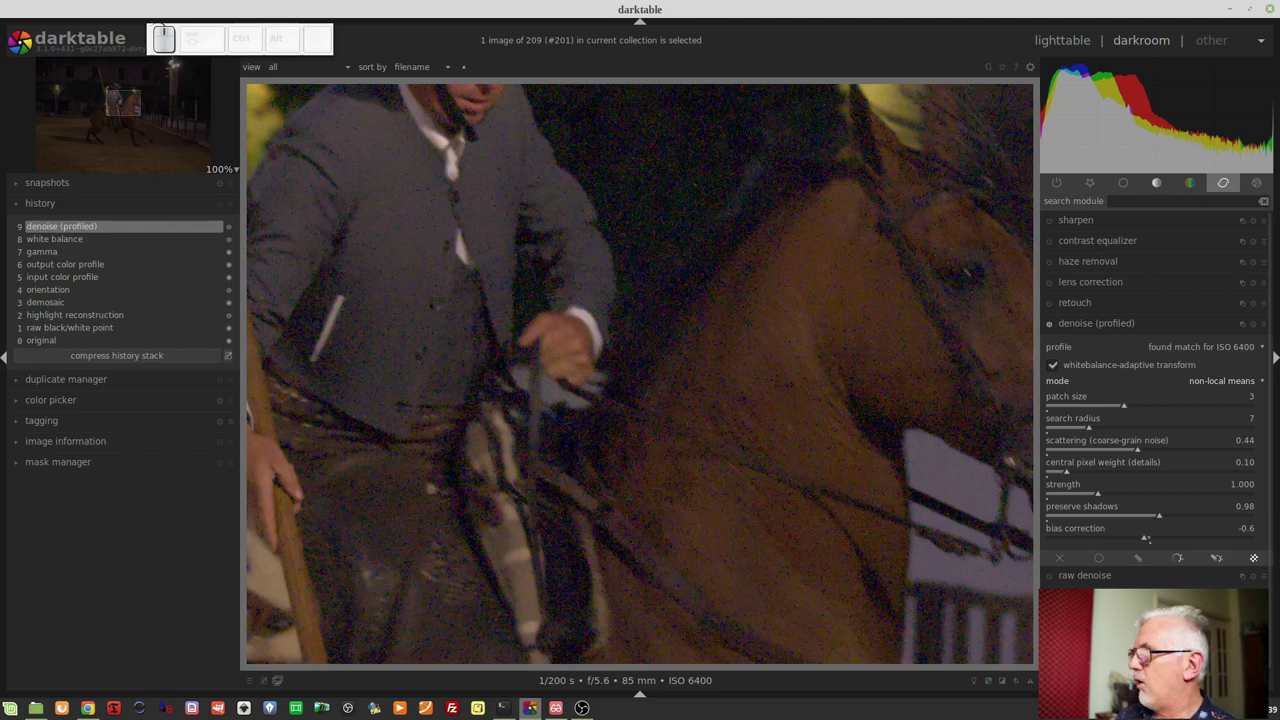
scroll("down", 3)
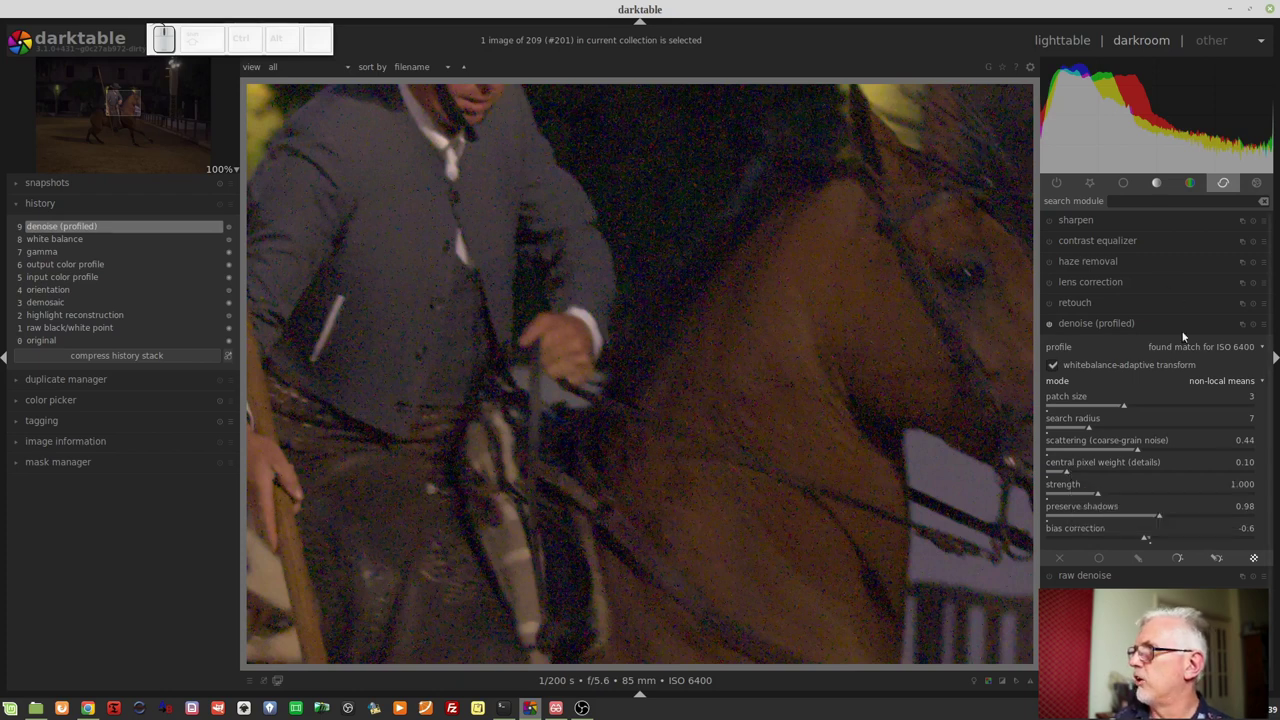
left_click(1203, 406)
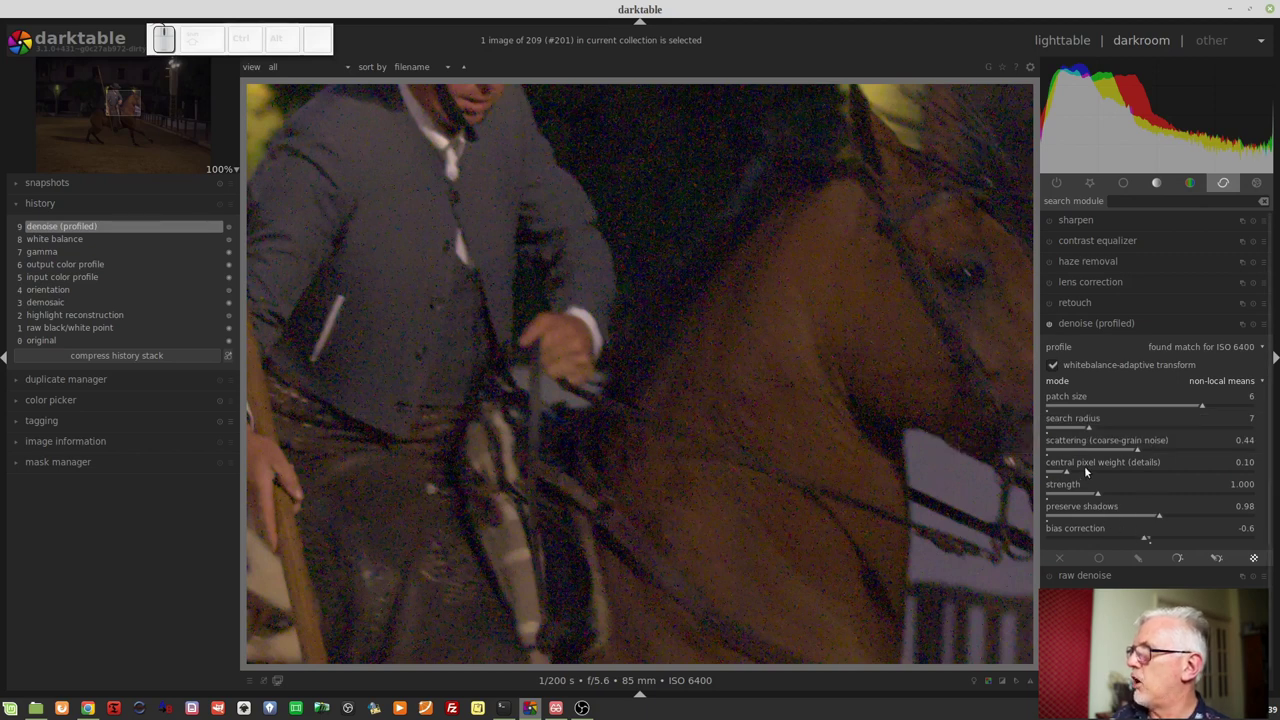
left_click_drag(1099, 473, 1131, 474)
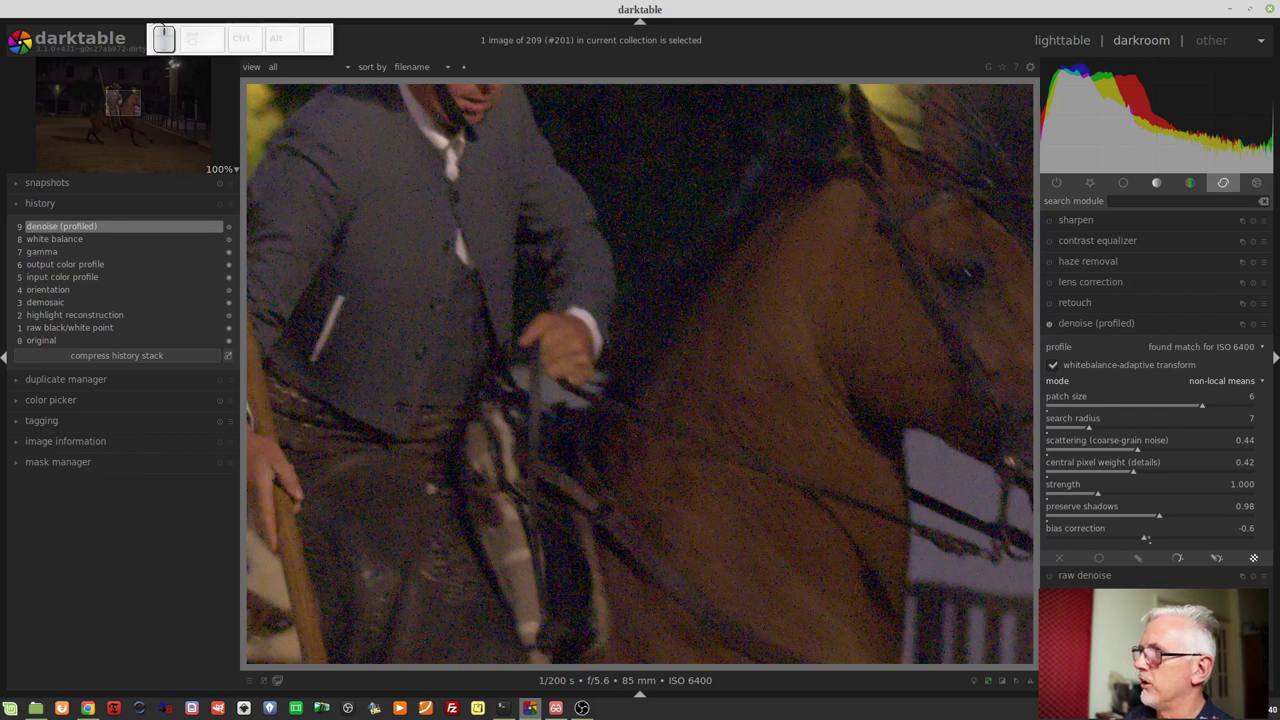
Reset central pixel weight to 0.10, try 0.83, then settle it at 0.45.
left_click(1070, 475)
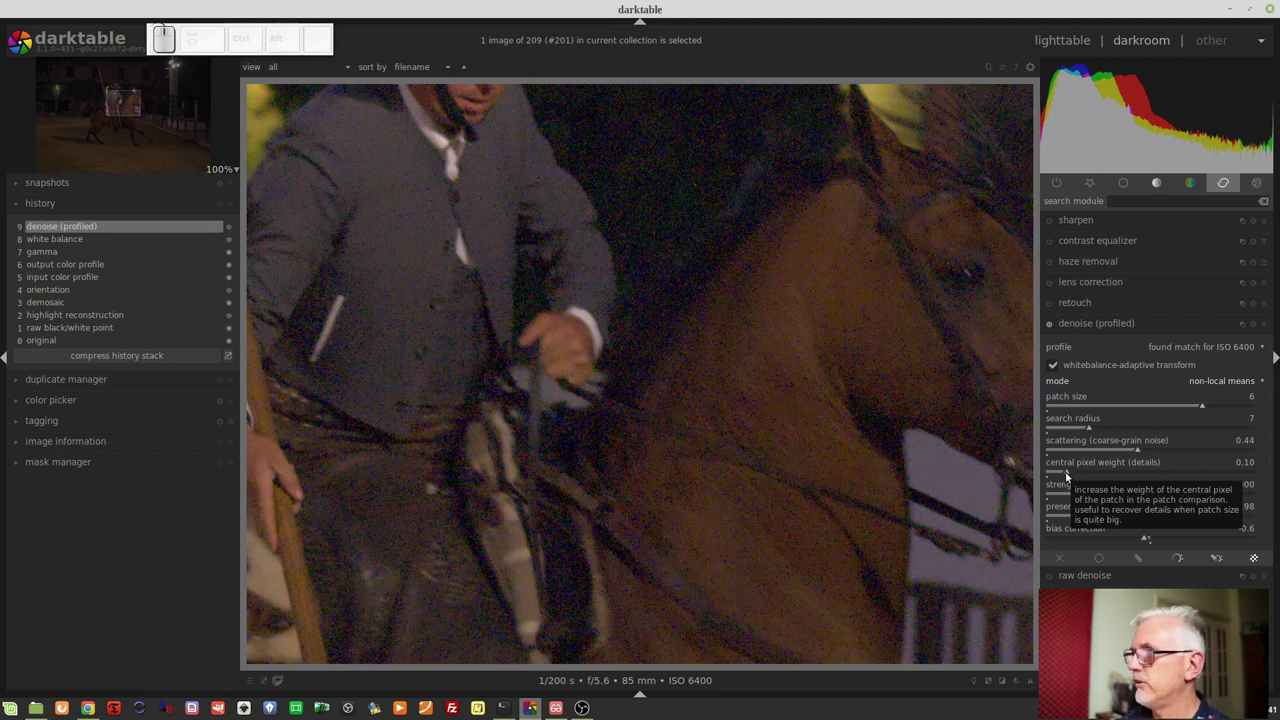
left_click(1222, 473)
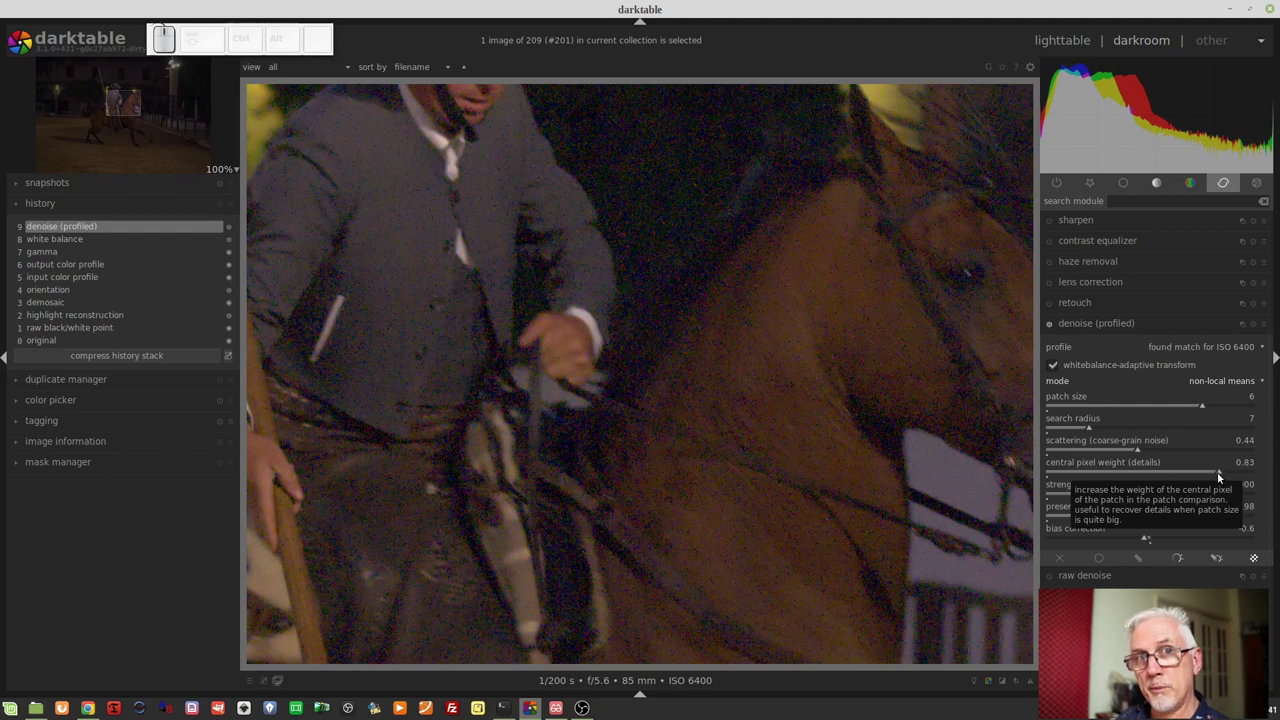
left_click(1143, 476)
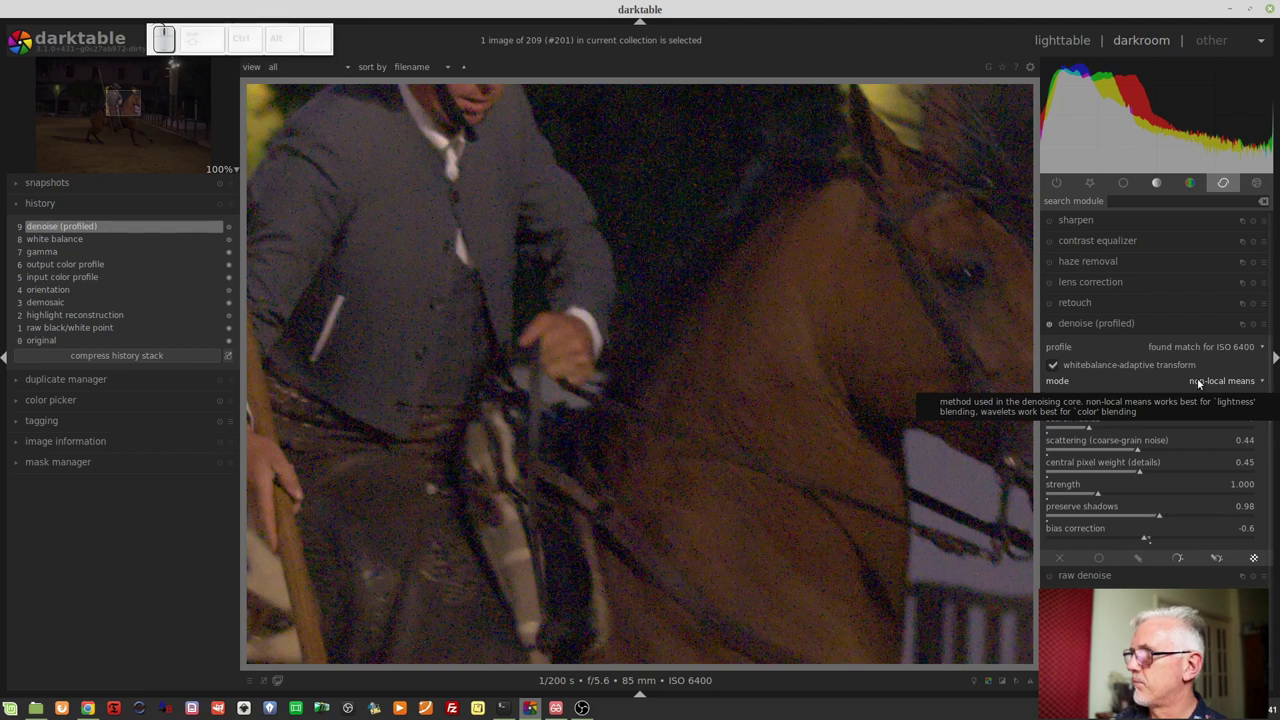
Switch to non-local means auto and lower central pixel weight to 0.10.
left_click(1201, 381)
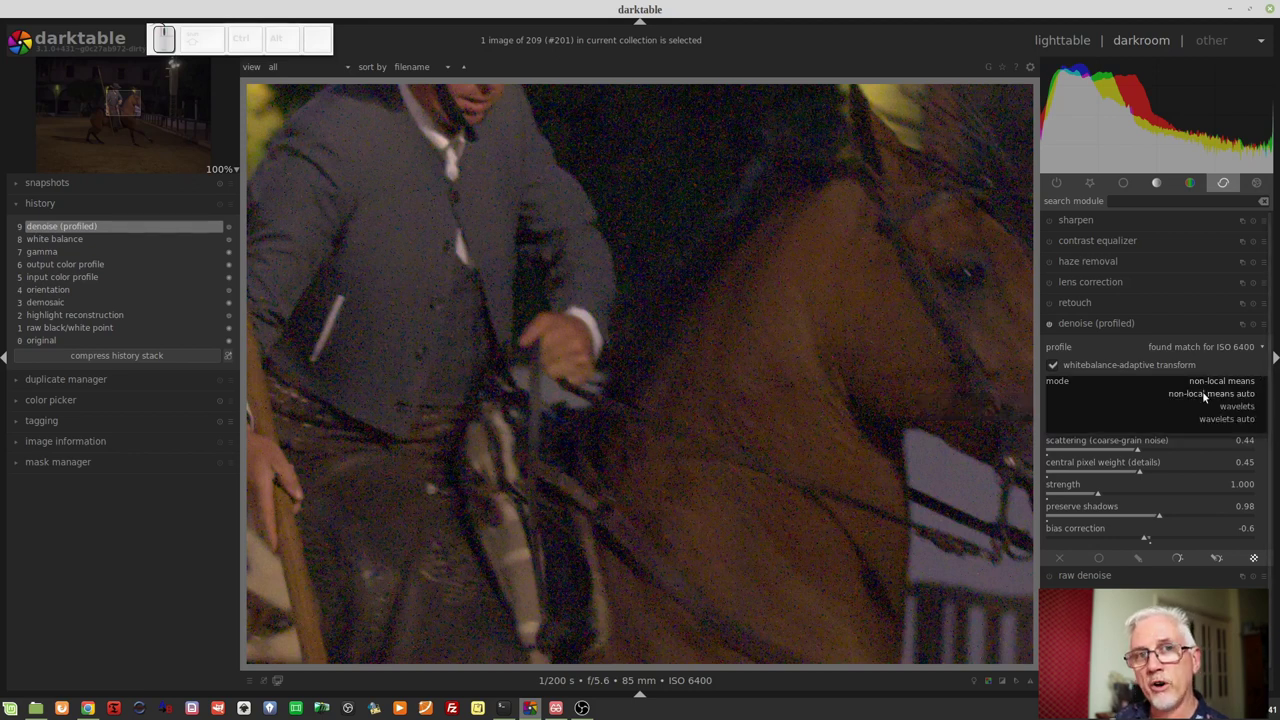
left_click(1206, 394)
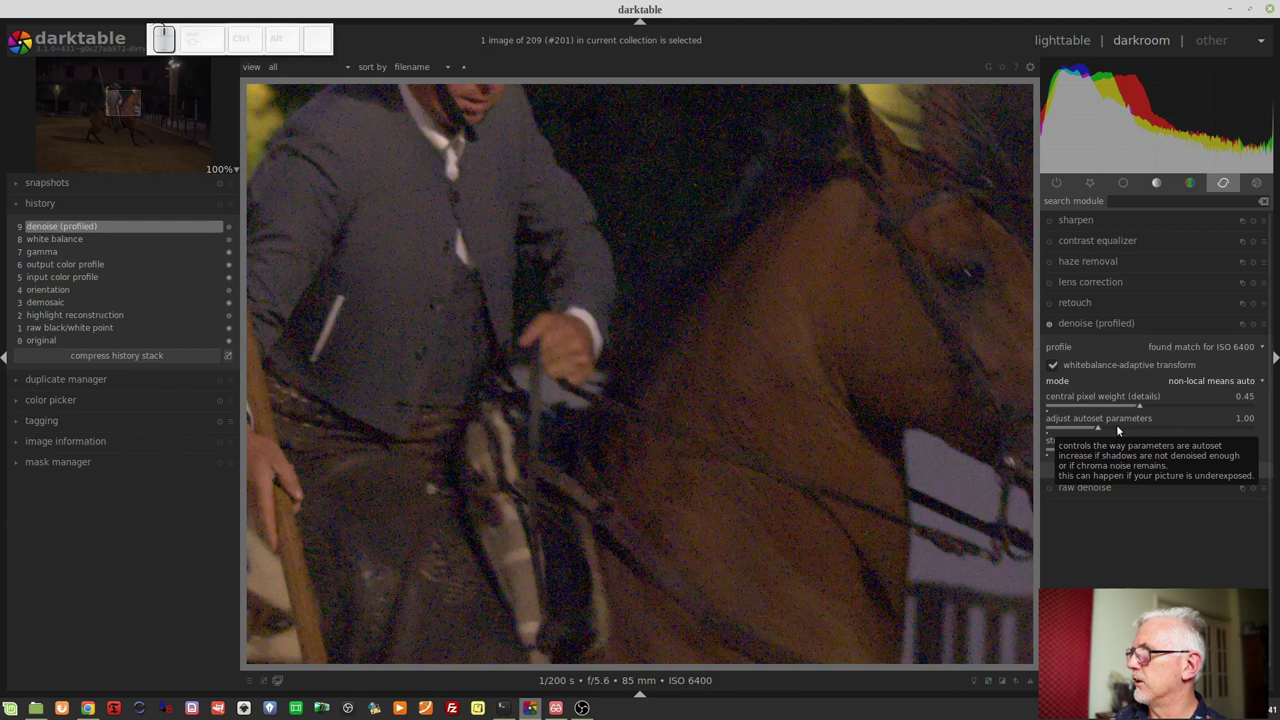
left_click_drag(1127, 429, 1126, 429)
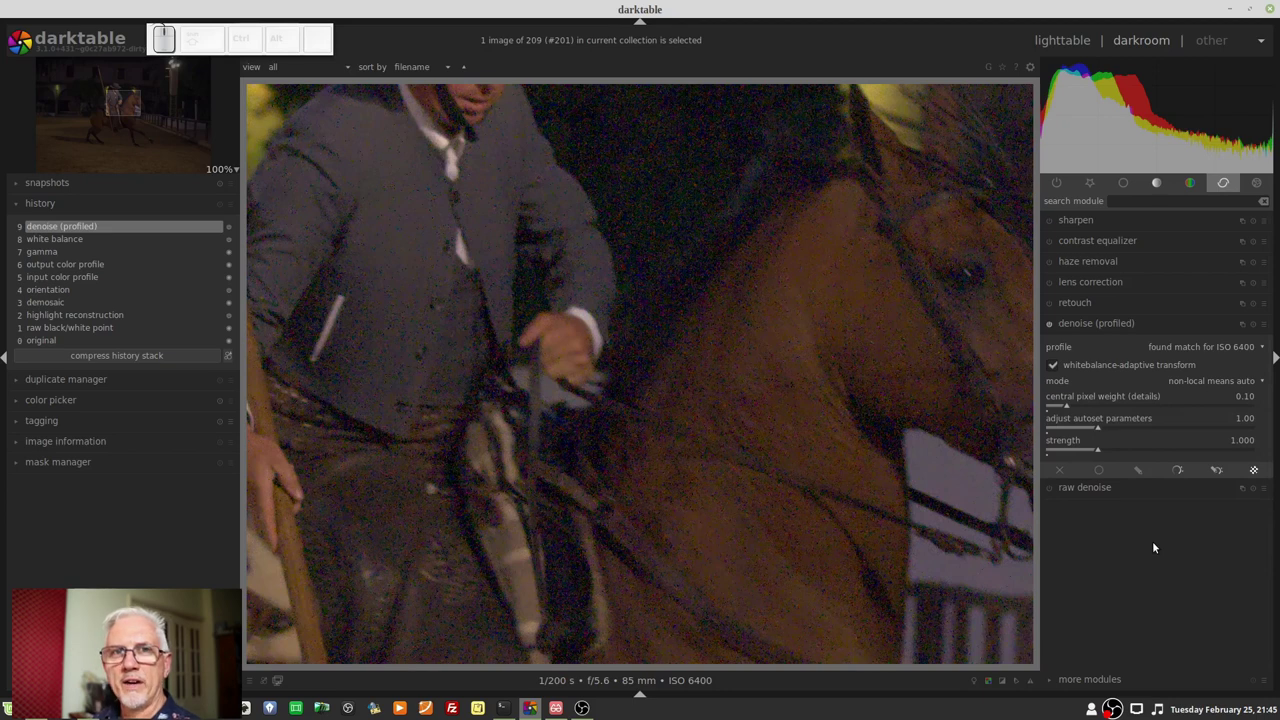
left_click(1227, 383)
Switch to wavelets, toggle whitebalance-adaptive transform, and set colour mode to RGB.
left_click(1234, 397)
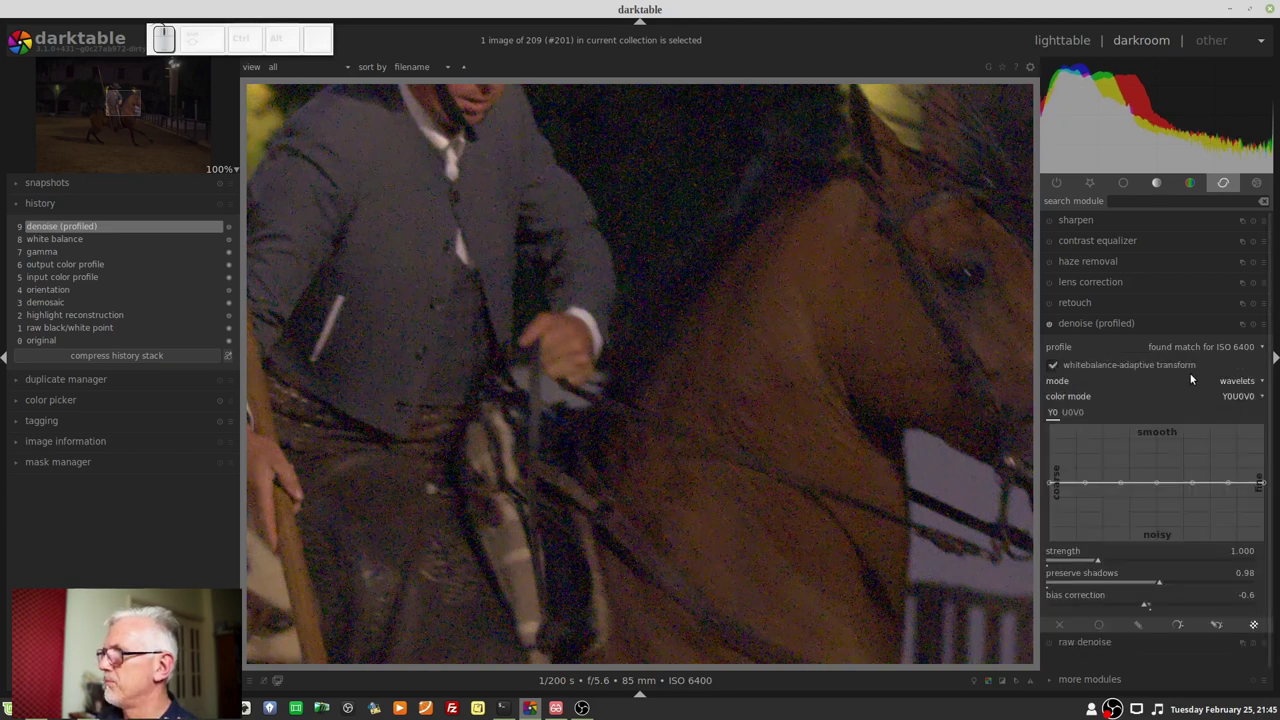
left_click(1212, 368)
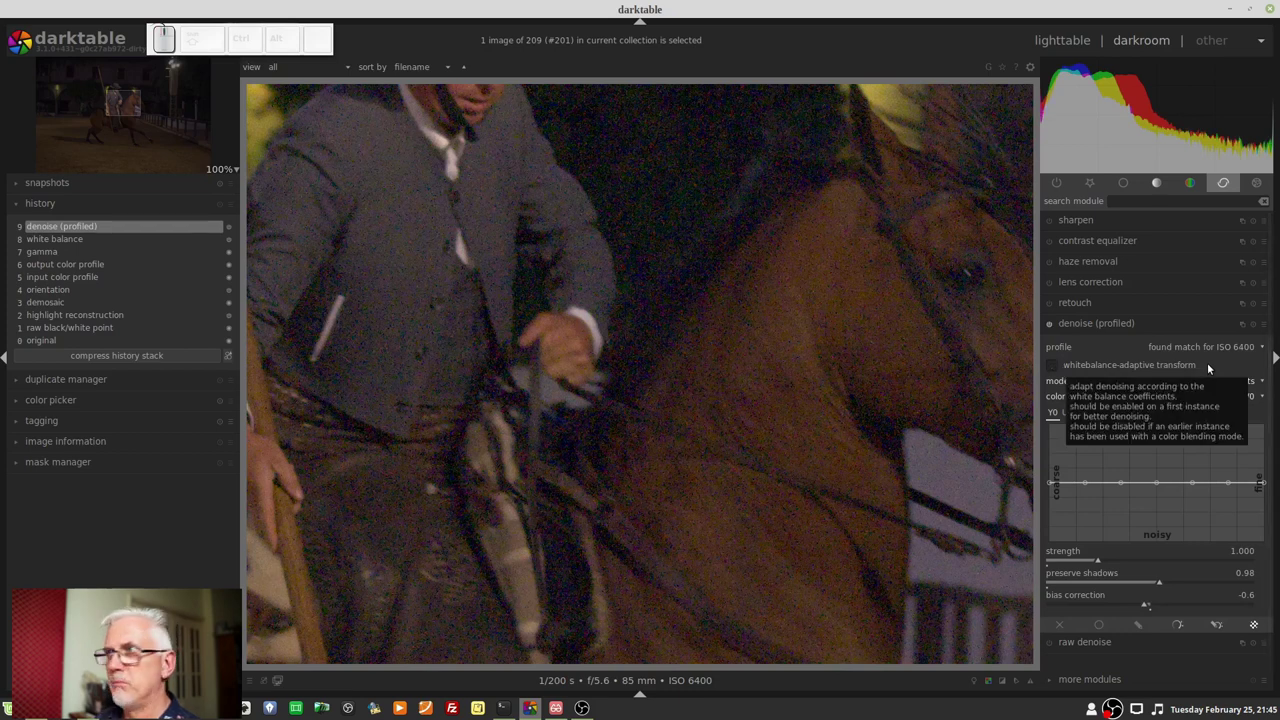
left_click(1114, 370)
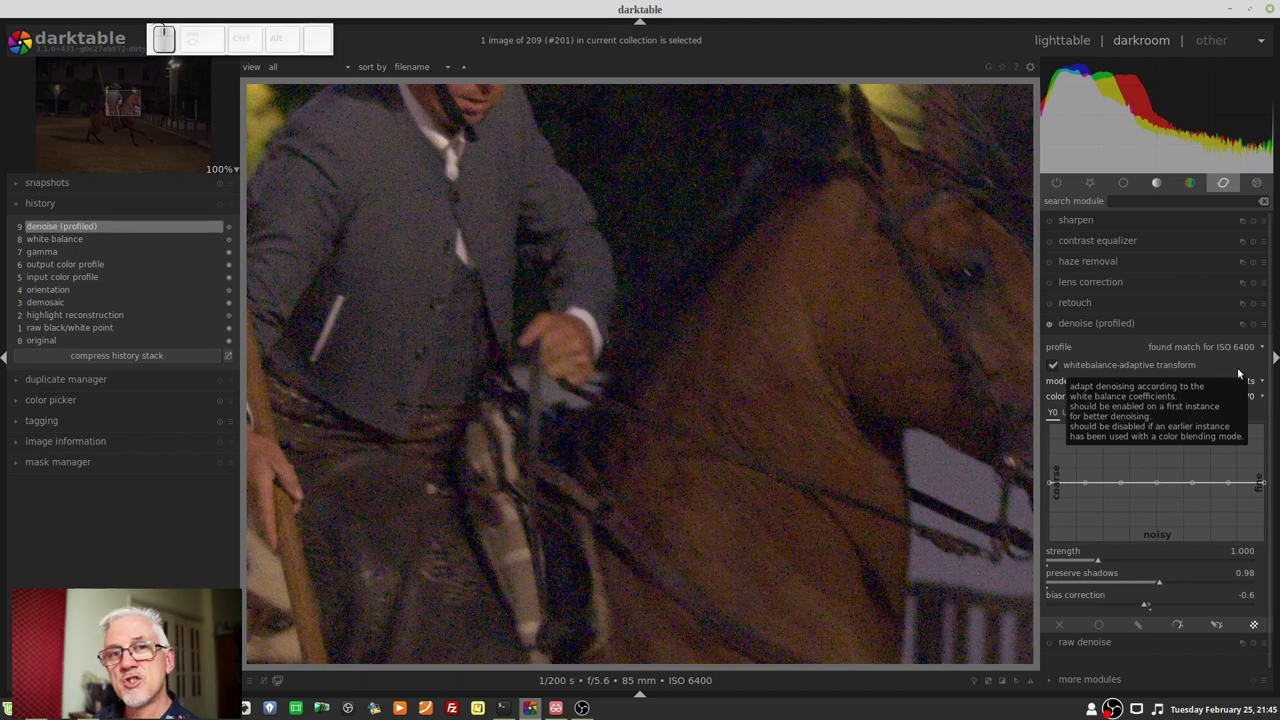
left_click(1234, 400)
Reshape the red, green and blue channel wavelet curves individually across scales.
left_click(1254, 383)
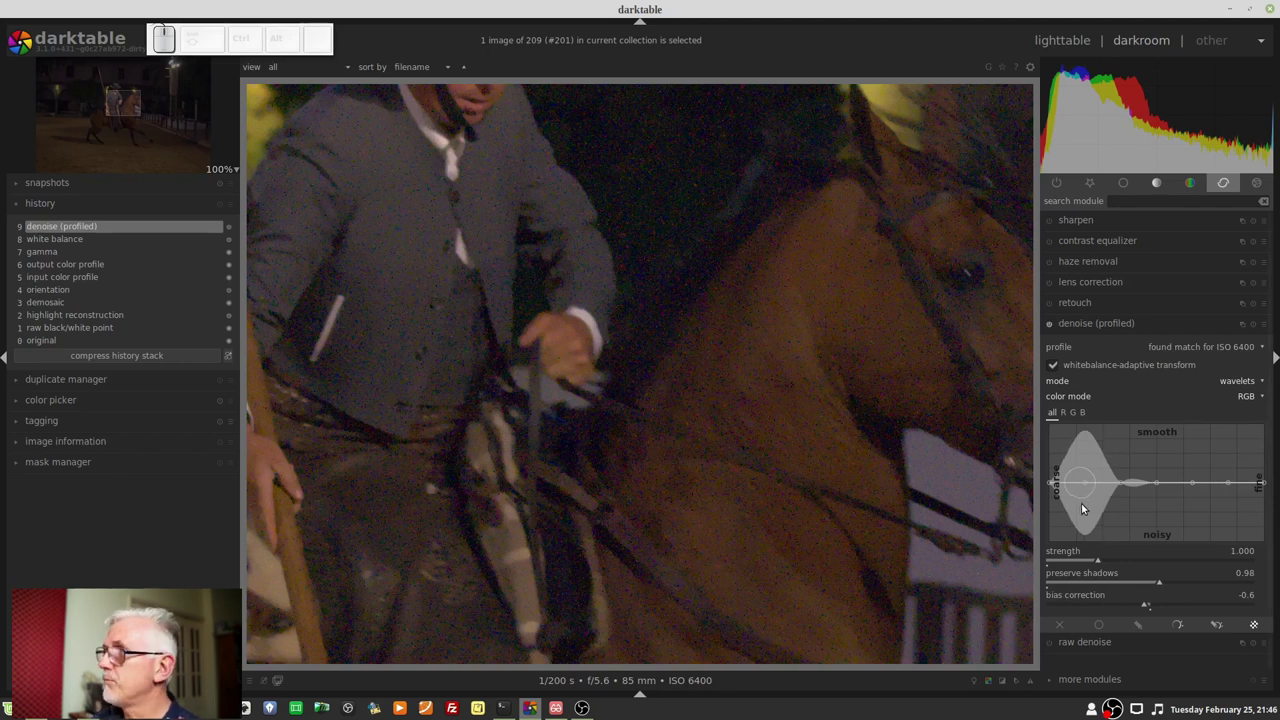
left_click(1064, 415)
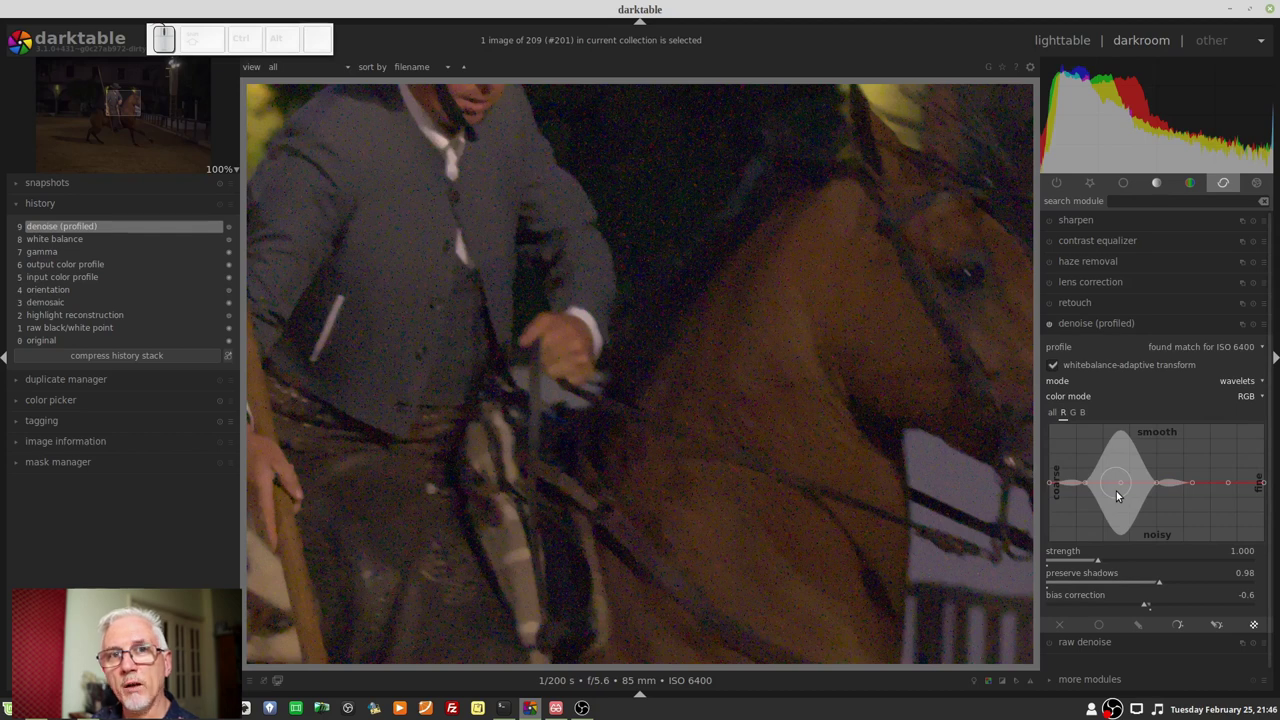
left_click_drag(1088, 475, 1176, 534)
left_click(1077, 414)
left_click_drag(1091, 490, 1122, 495)
left_click_drag(1119, 486, 1120, 435)
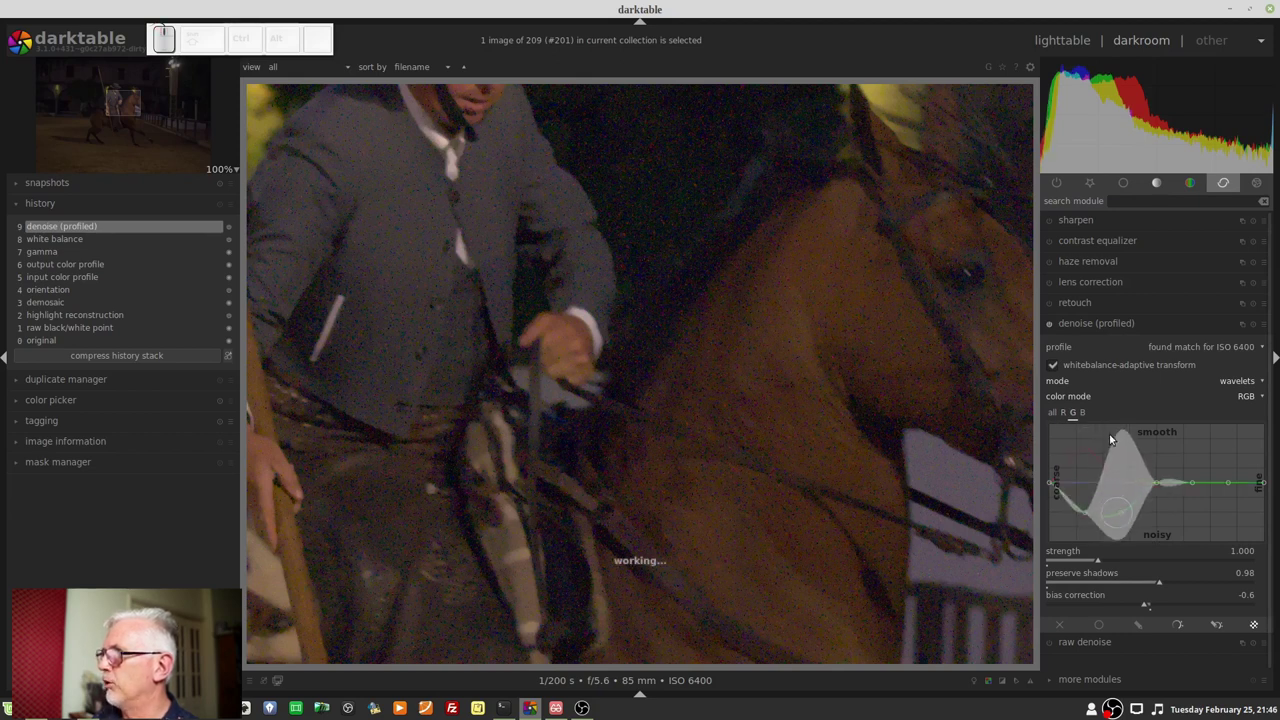
left_click(1088, 417)
left_click_drag(1157, 487, 1190, 620)
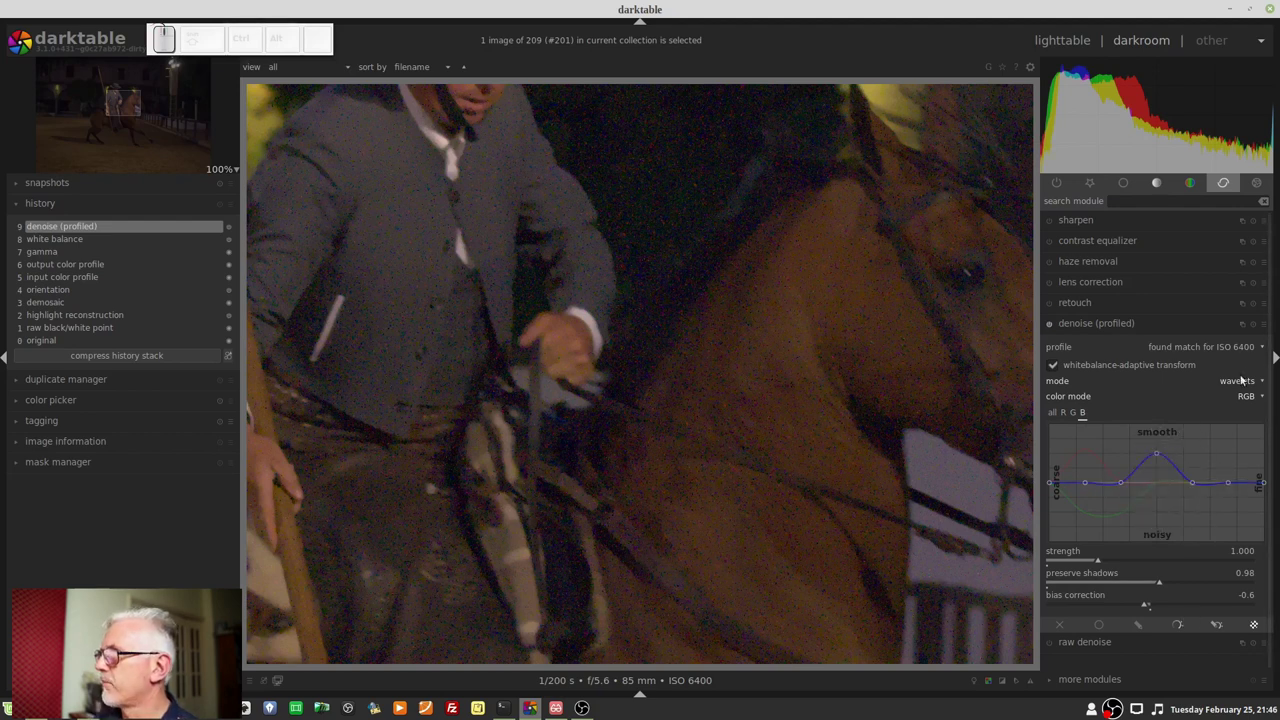
Reset the module and cycle through mode and colour-mode options toward wavelets auto.
left_click(1256, 325)
left_click(1243, 384)
left_click(1243, 408)
left_click(1218, 368)
scroll("up", 3)
left_click(1240, 396)
scroll("up", 3)
left_click(1246, 388)
left_click(1083, 370)
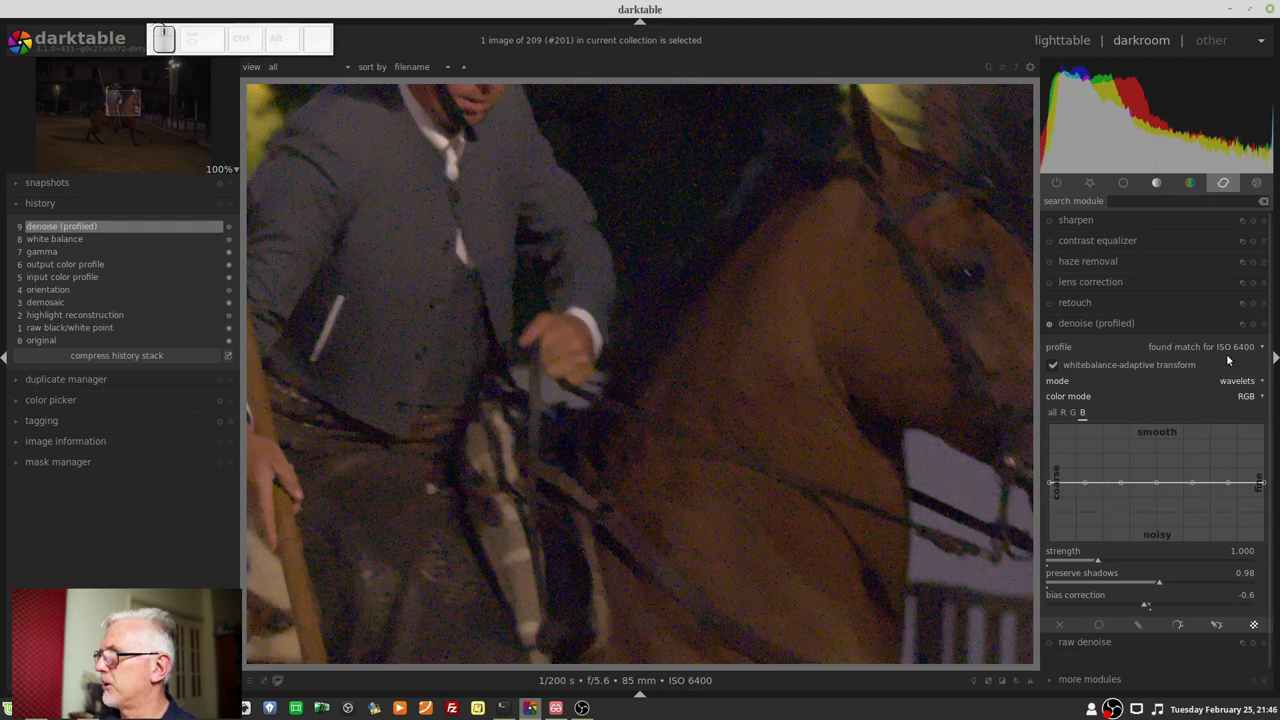
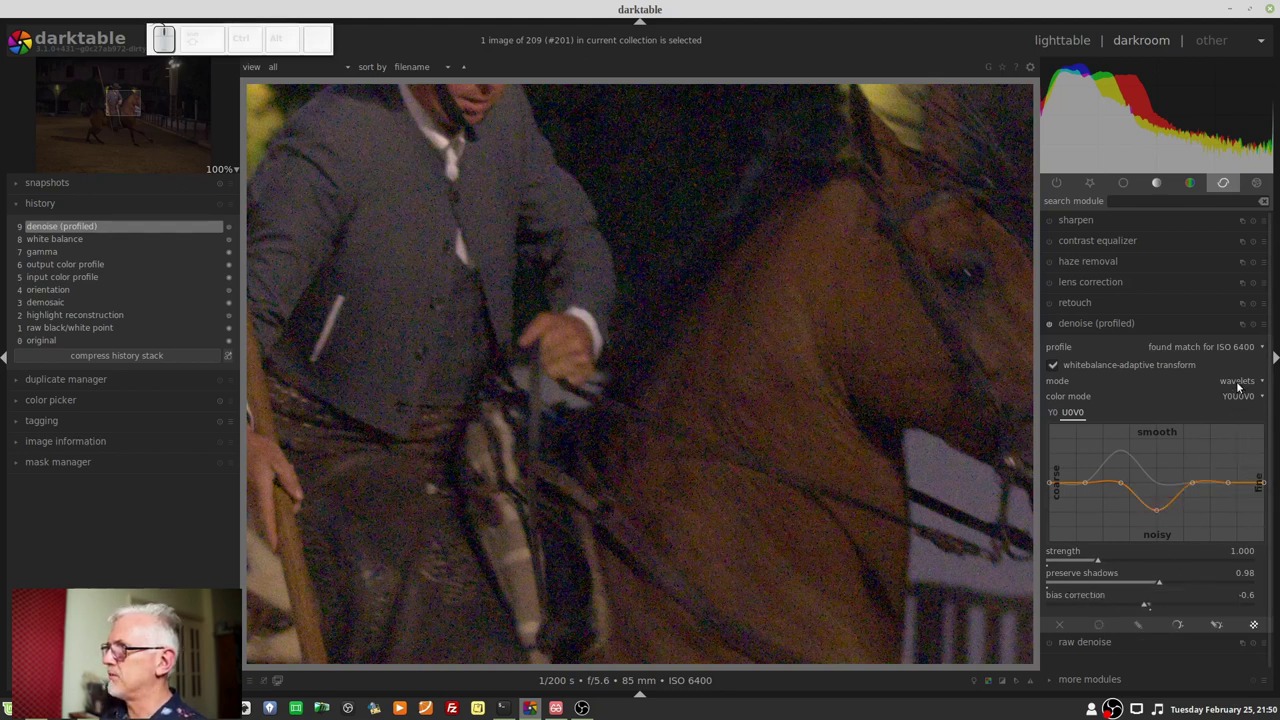
Scroll through the profiled denoise module's settings.
scroll("down", 3)
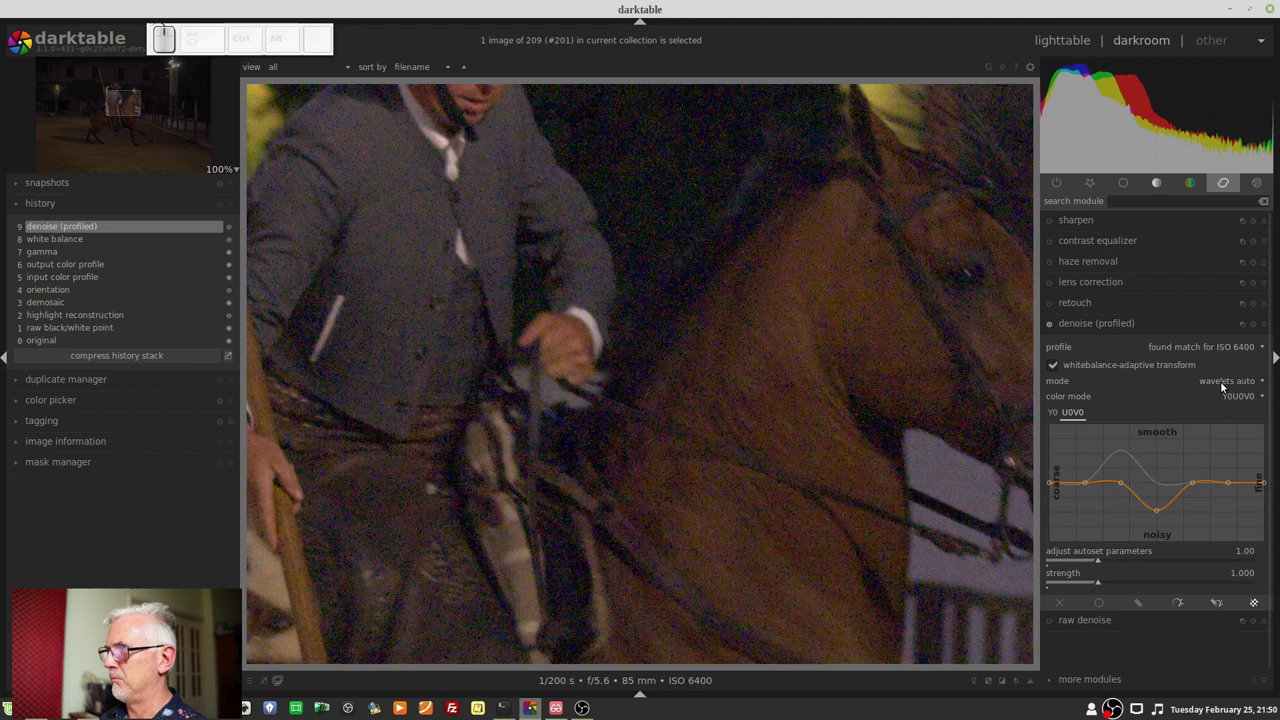
scroll("up", 3)
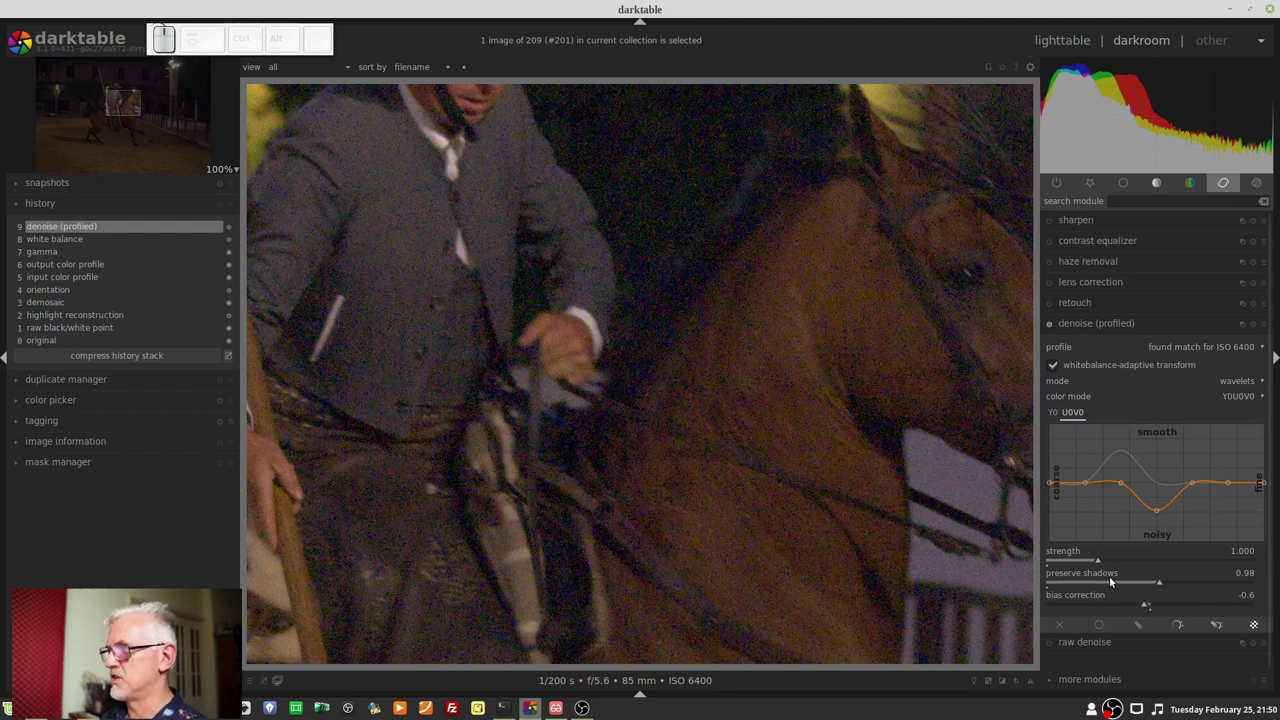
scroll("down", 3)
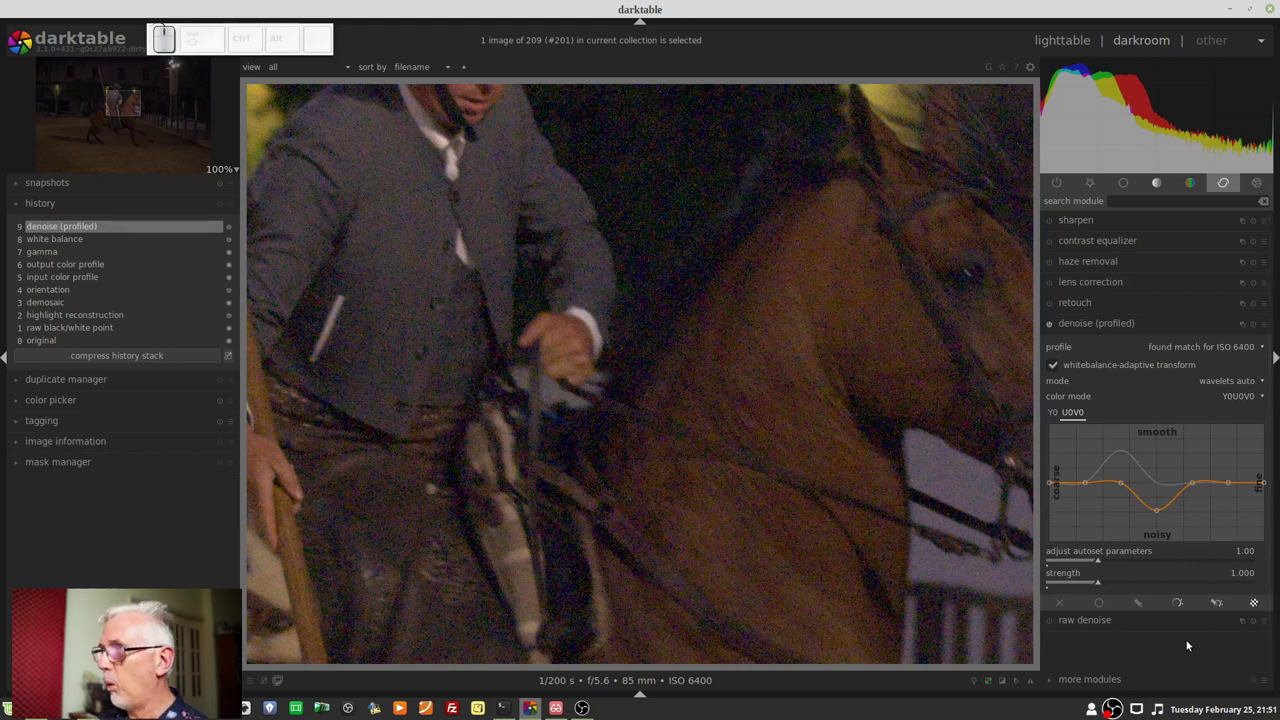
Reset the module, keep search radius 7 and raise non-local means strength to 1.820.
left_click(1255, 328)
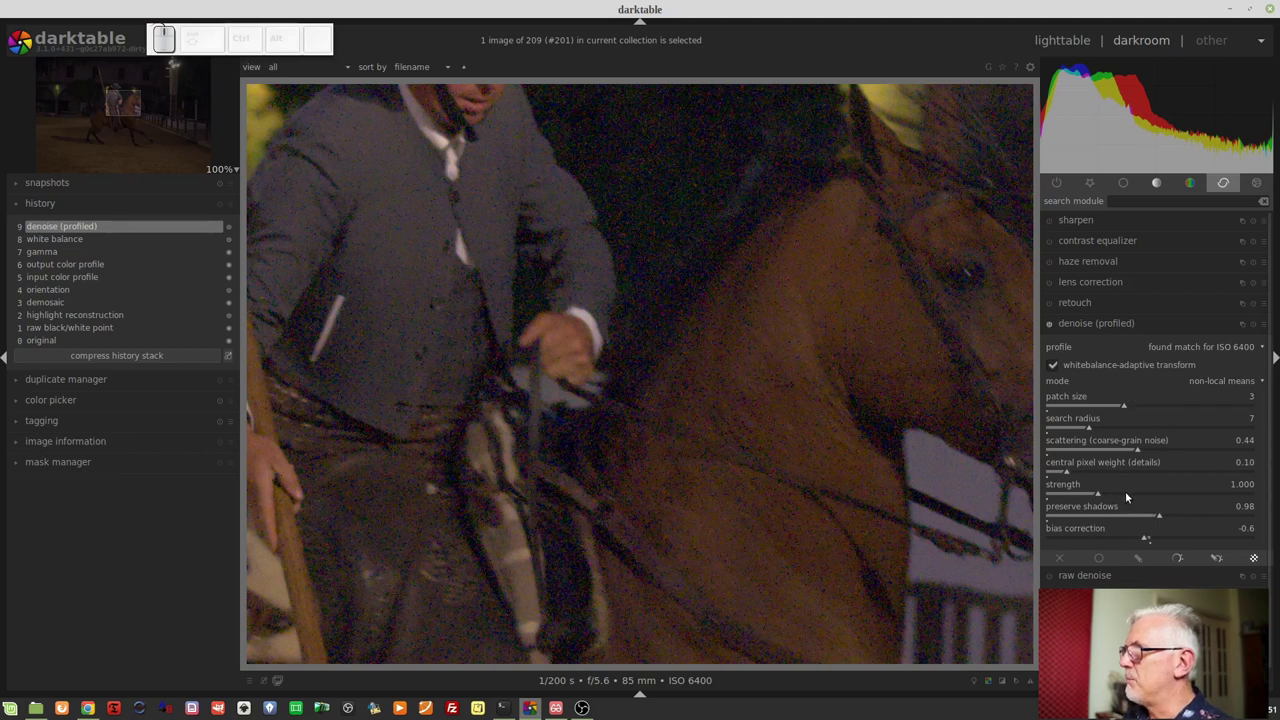
left_click(1128, 495)
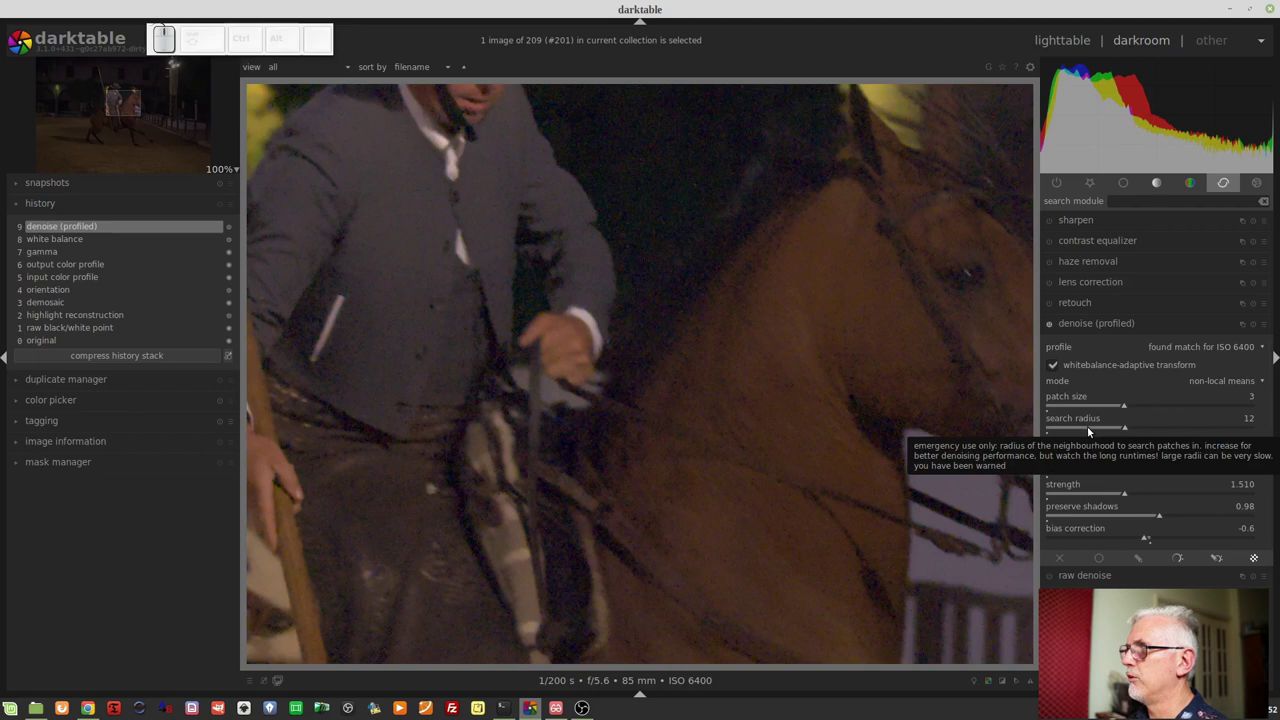
left_click(1091, 429)
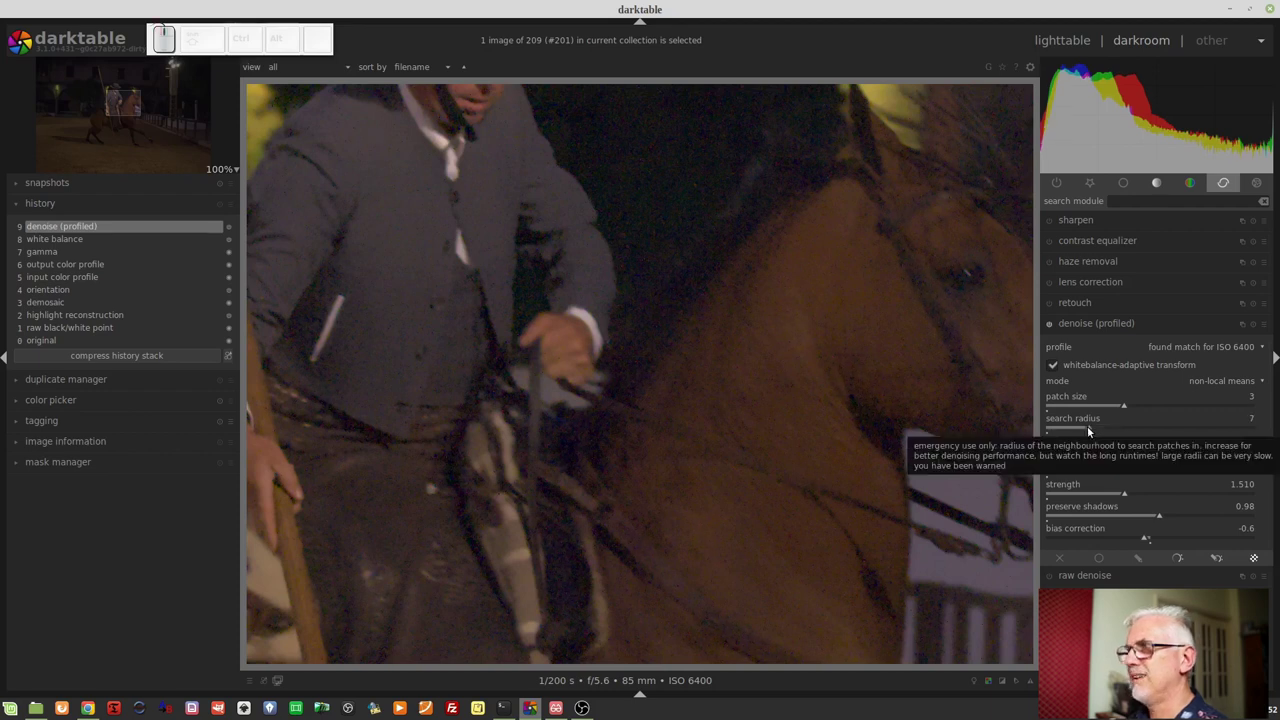
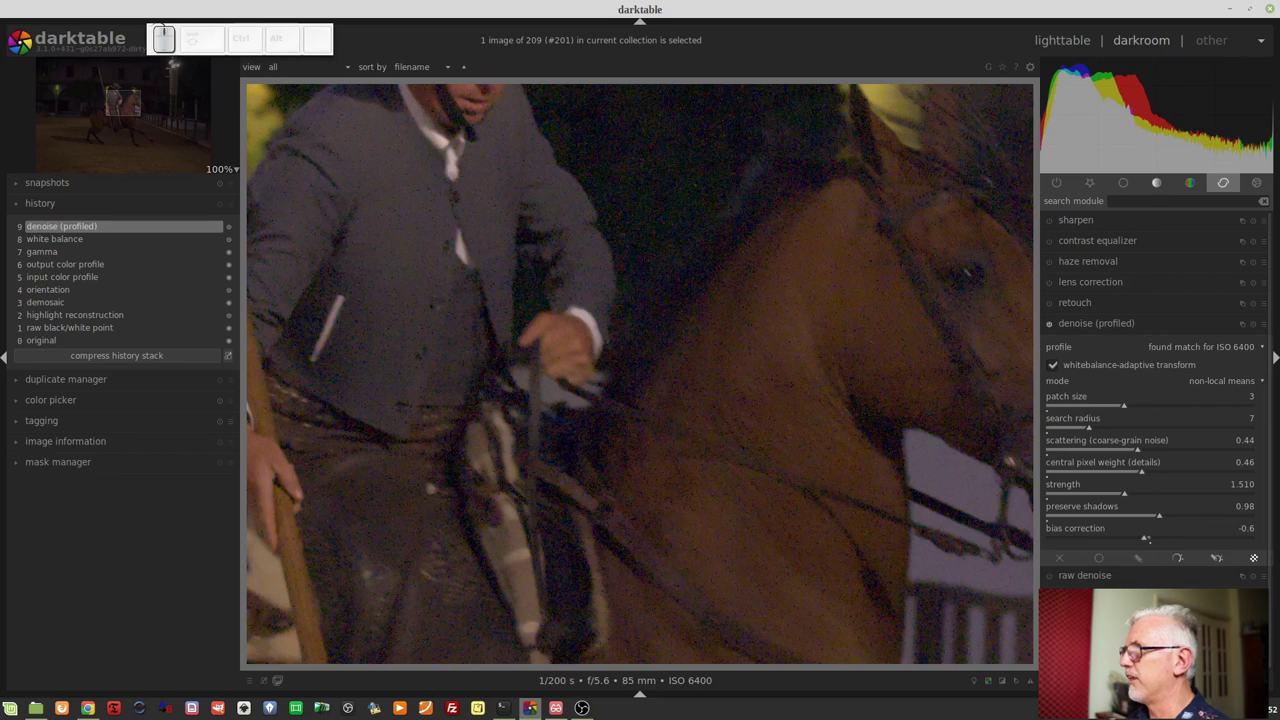
left_click_drag(1142, 498, 1145, 498)
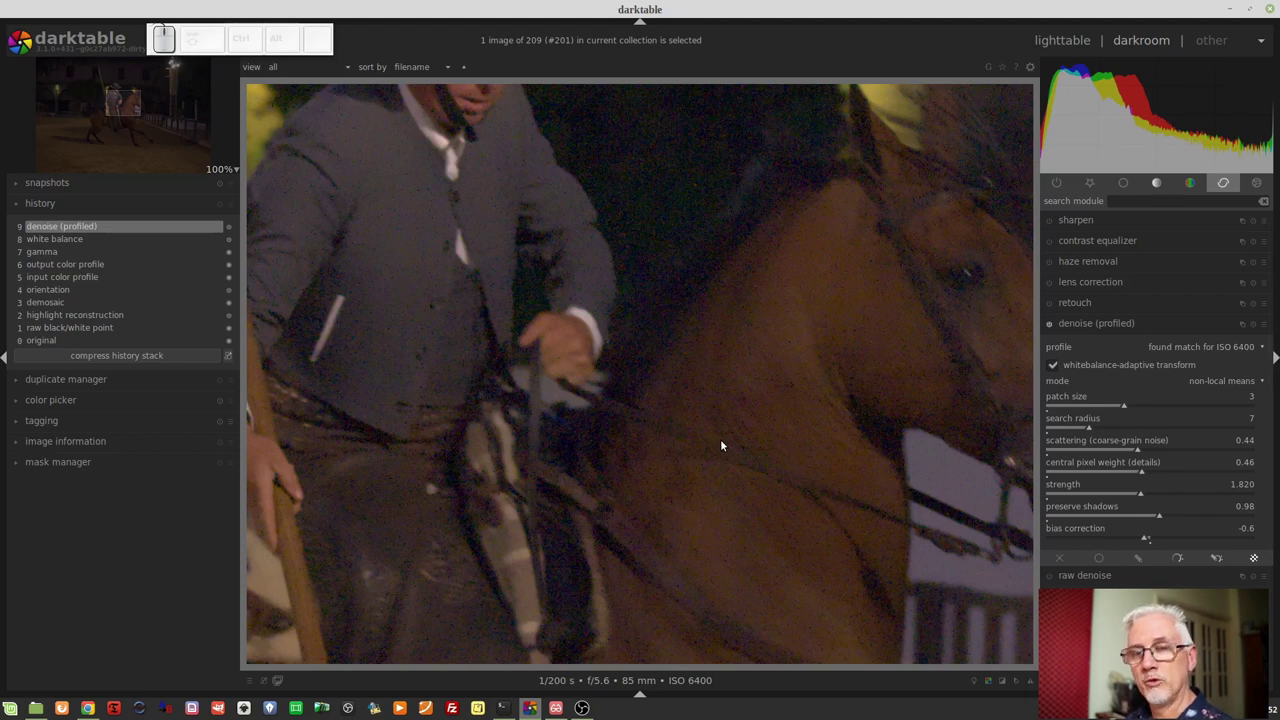
Show the filmstrip, peek at a neighbouring photo, and return to image #201.
key("ctrl+f")
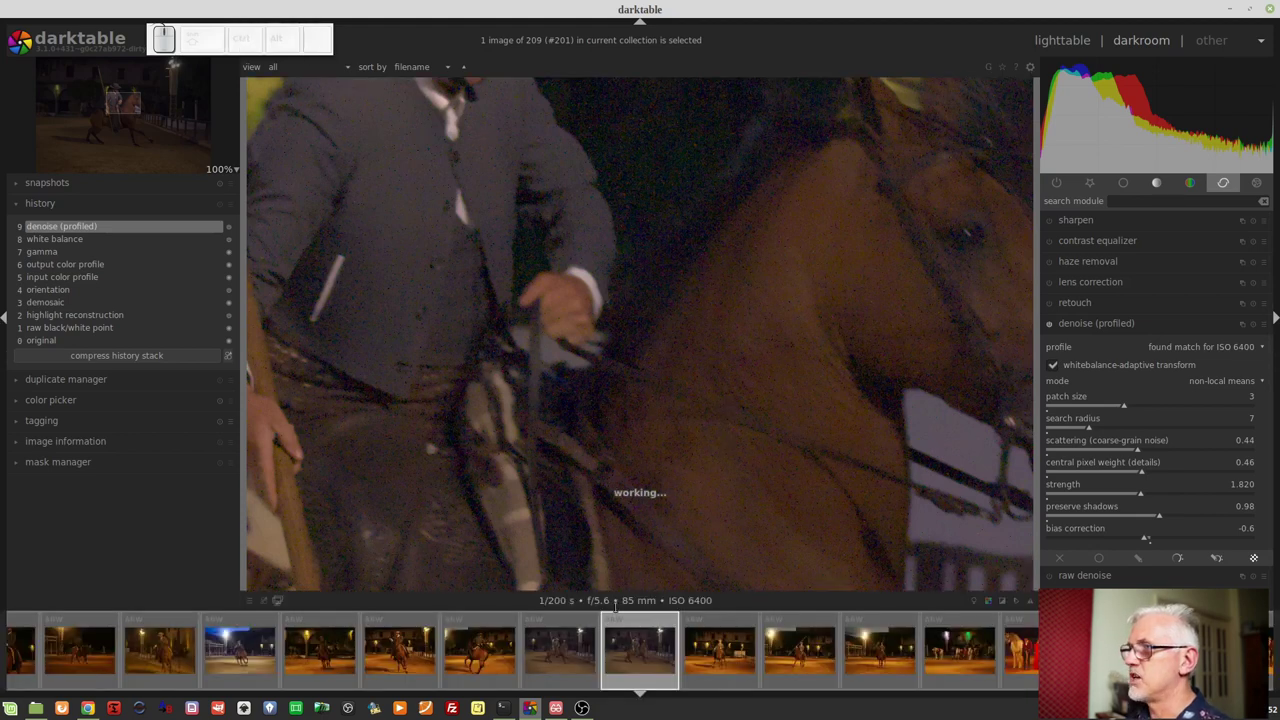
left_click(563, 644)
left_click_drag(820, 565, 909, 484)
left_click(909, 484)
left_click_drag(909, 484, 889, 472)
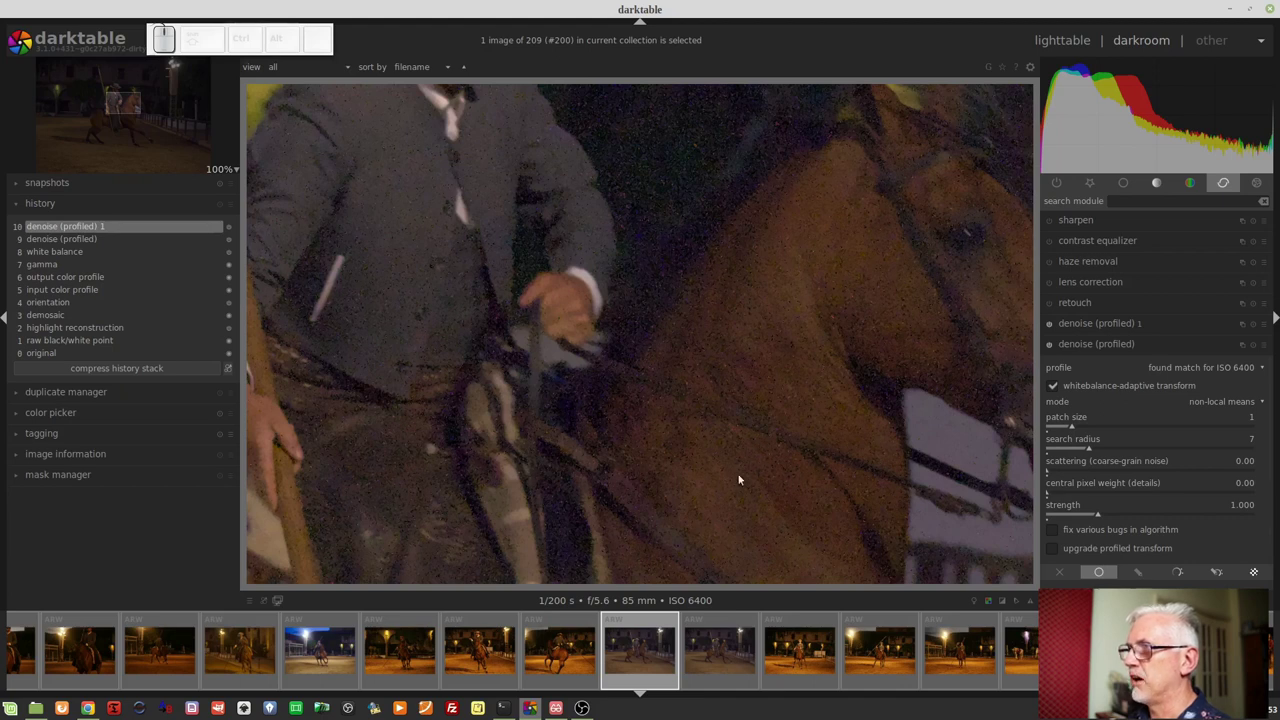
left_click(714, 640)
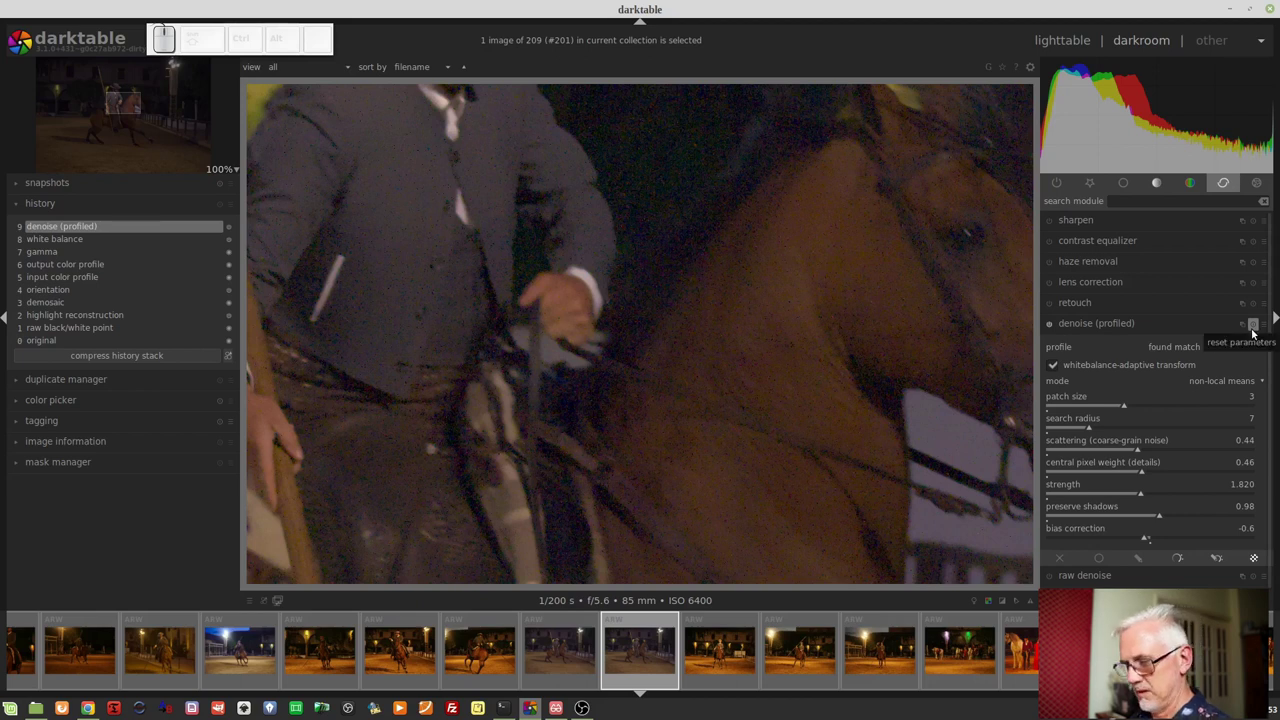
Hide the filmstrip, reset denoise (profiled) and choose wavelets mode.
key("ctrl+f")
left_click(1252, 329)
left_click(1237, 386)
left_click(1240, 409)
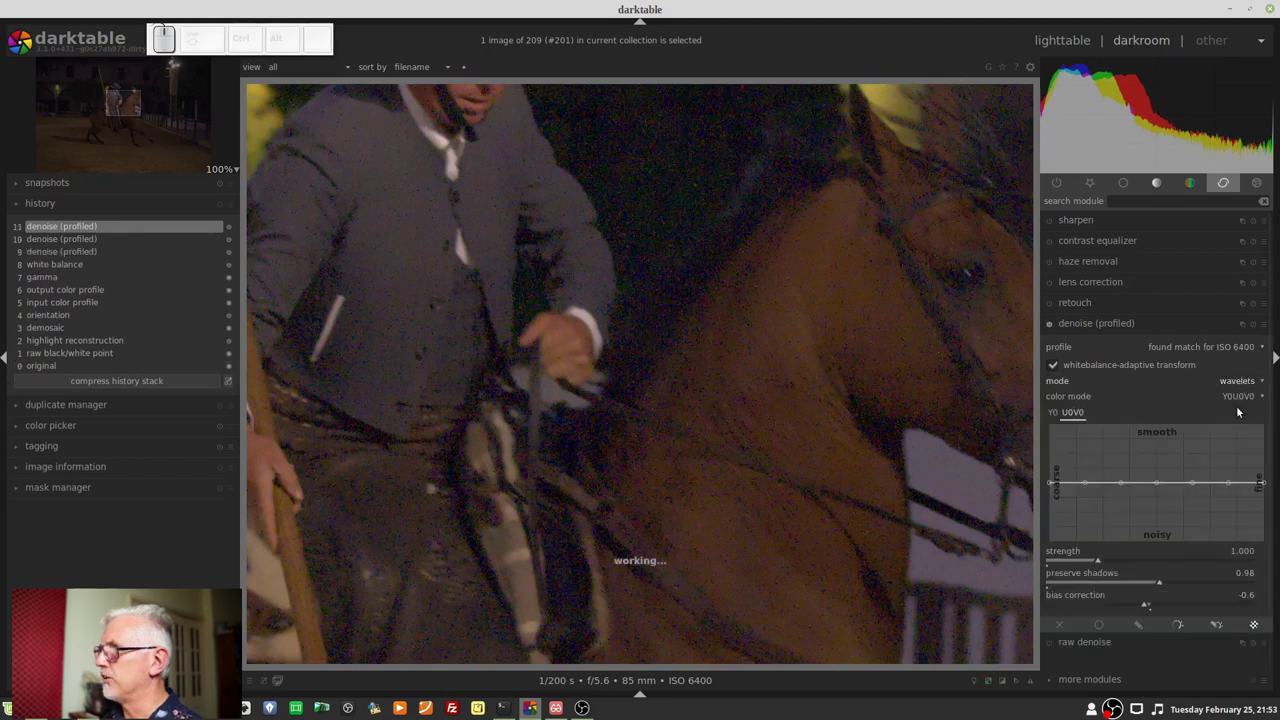
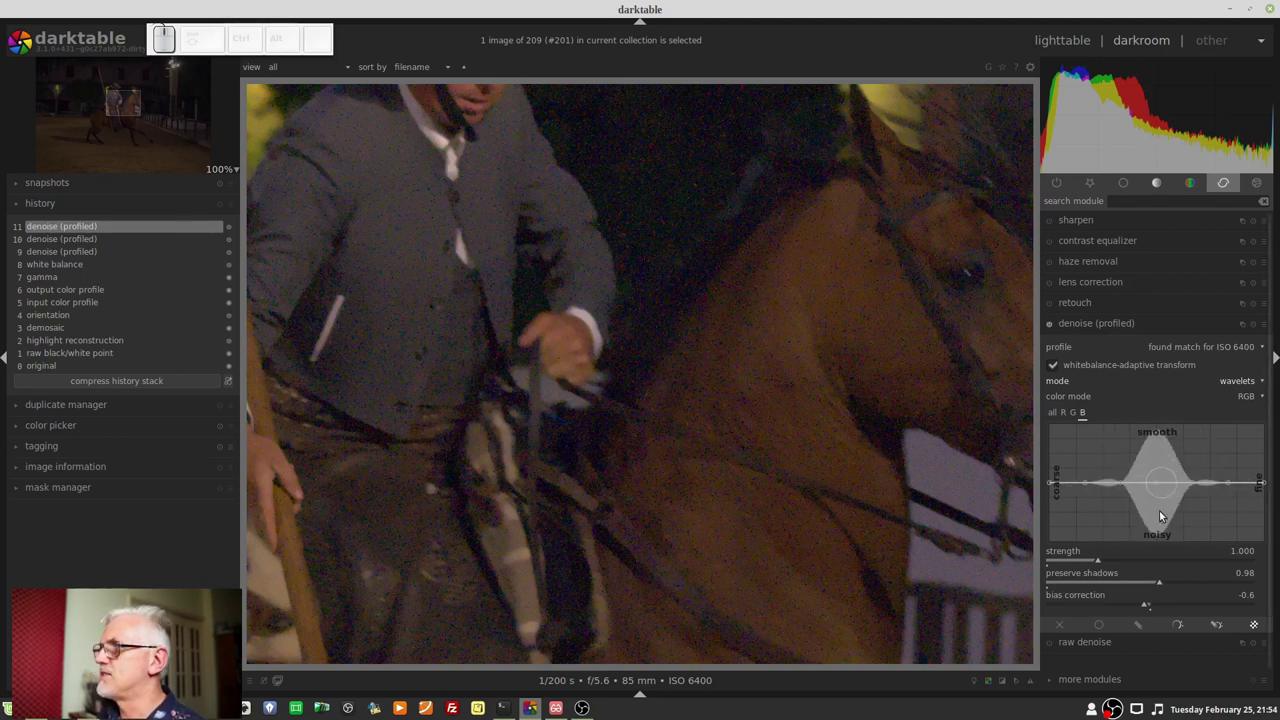
On the all-channels curve, pull the mid-scale region toward smooth.
left_click(1056, 413)
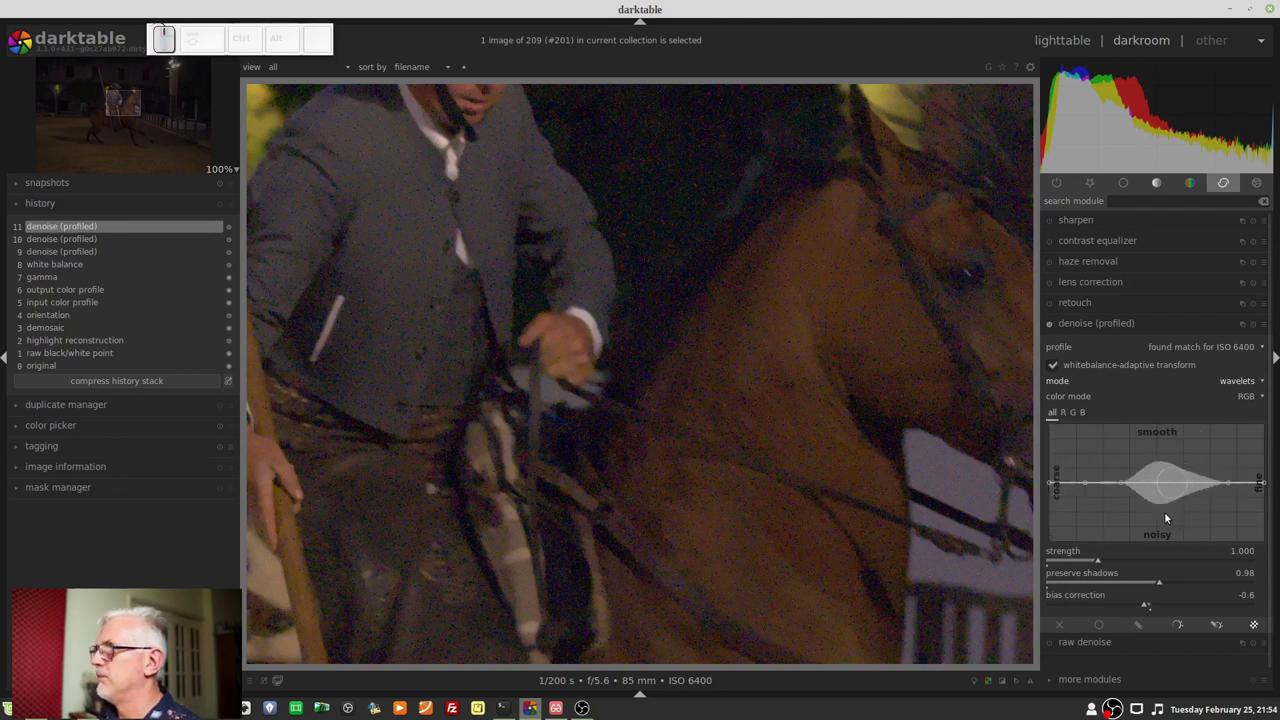
left_click_drag(1160, 486, 1159, 444)
scroll("up", 3)
scroll("down", 3)
scroll("up", 3)
left_click(1159, 451)
Arch the curve up, flatten it back, then lift only the finer scales toward smooth.
left_click_drag(1161, 484, 1157, 444)
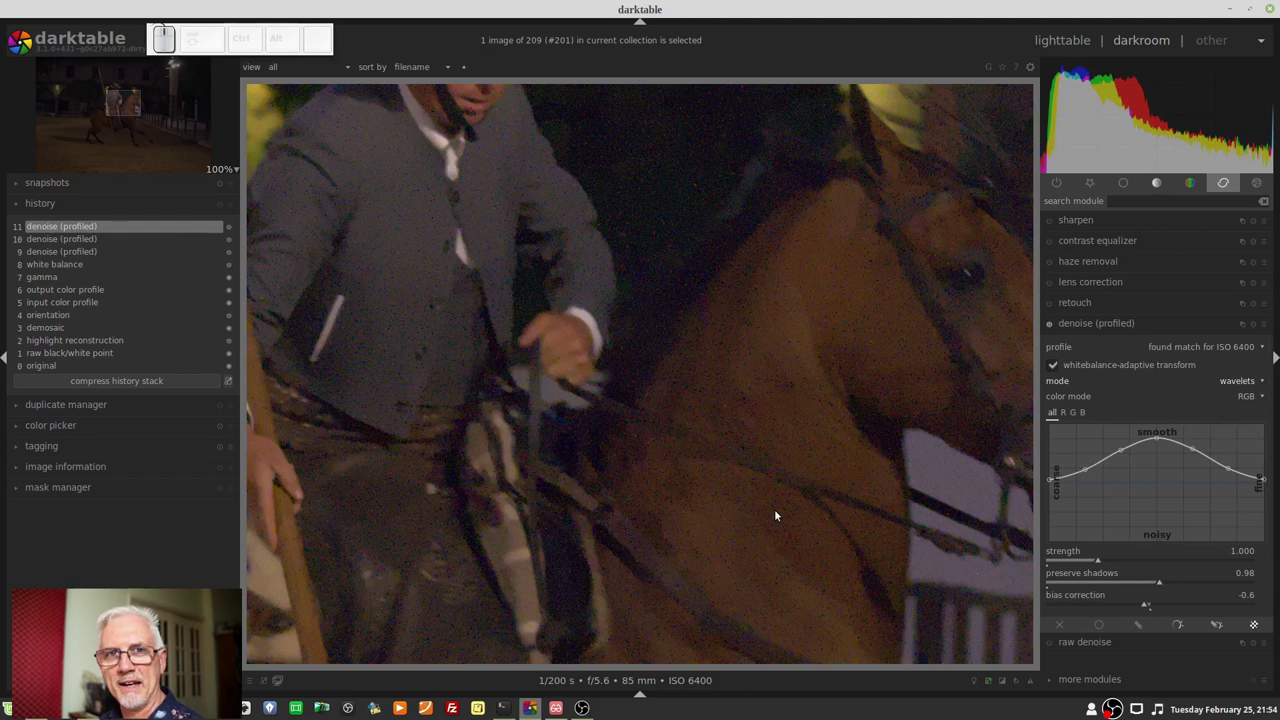
left_click(1160, 439)
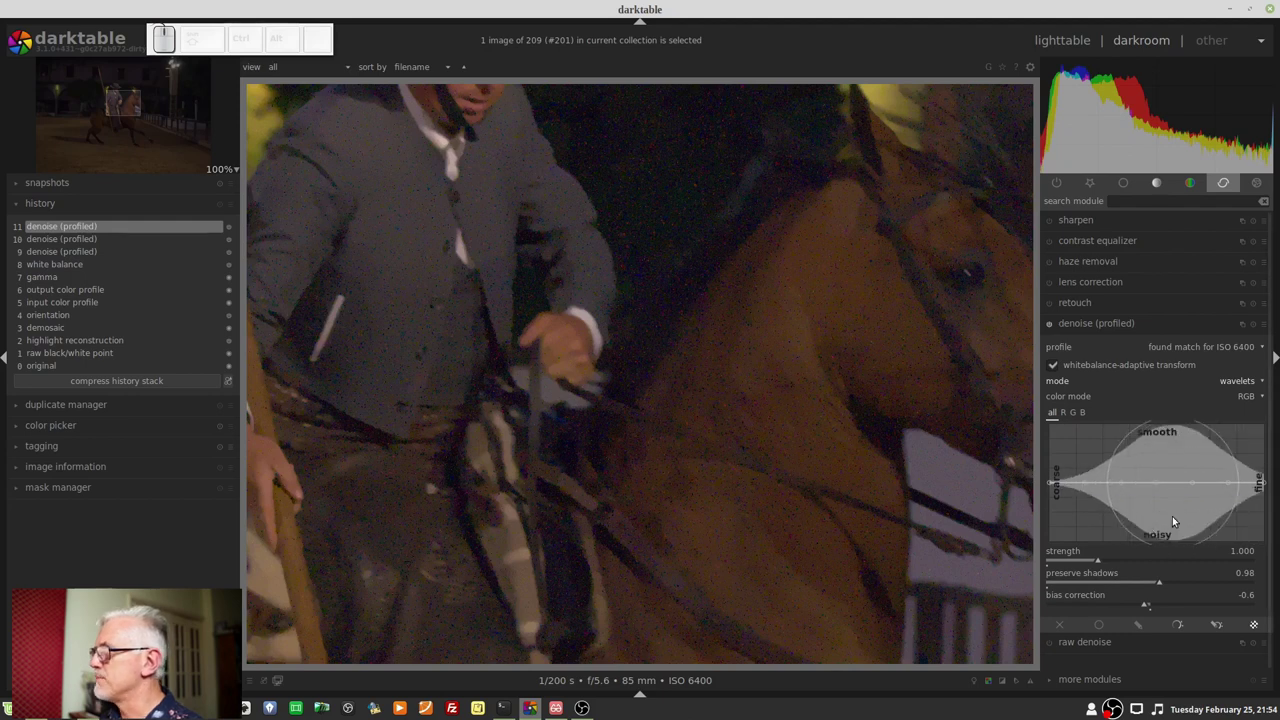
scroll("up", 3)
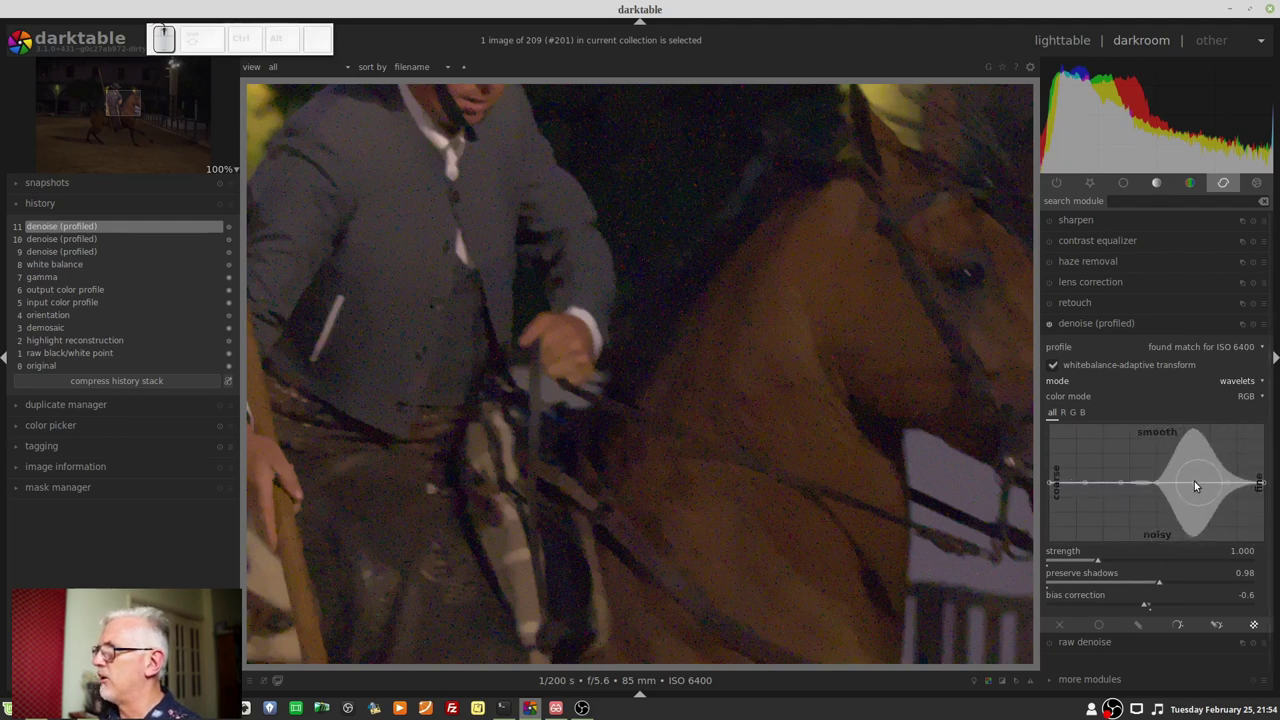
left_click_drag(1194, 482, 1200, 474)
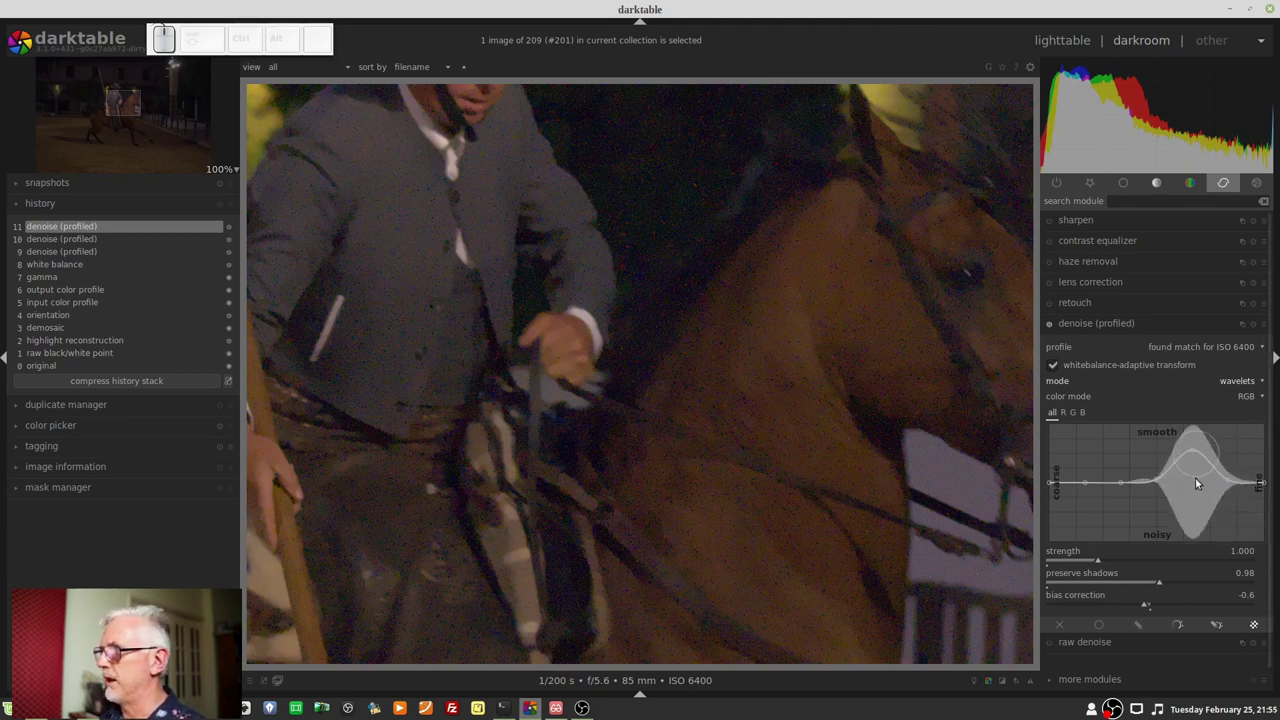
Lift the red channel's wavelet curve toward smooth at the finer scales.
left_click(1199, 481)
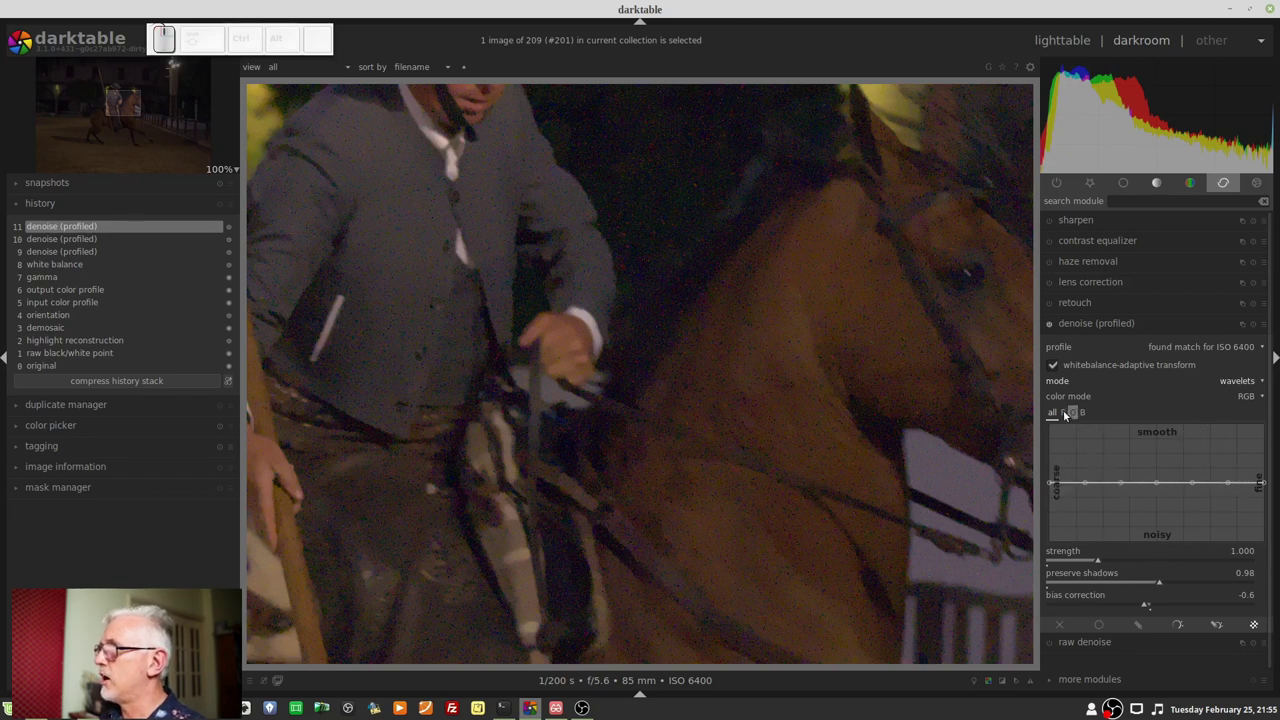
left_click(1064, 411)
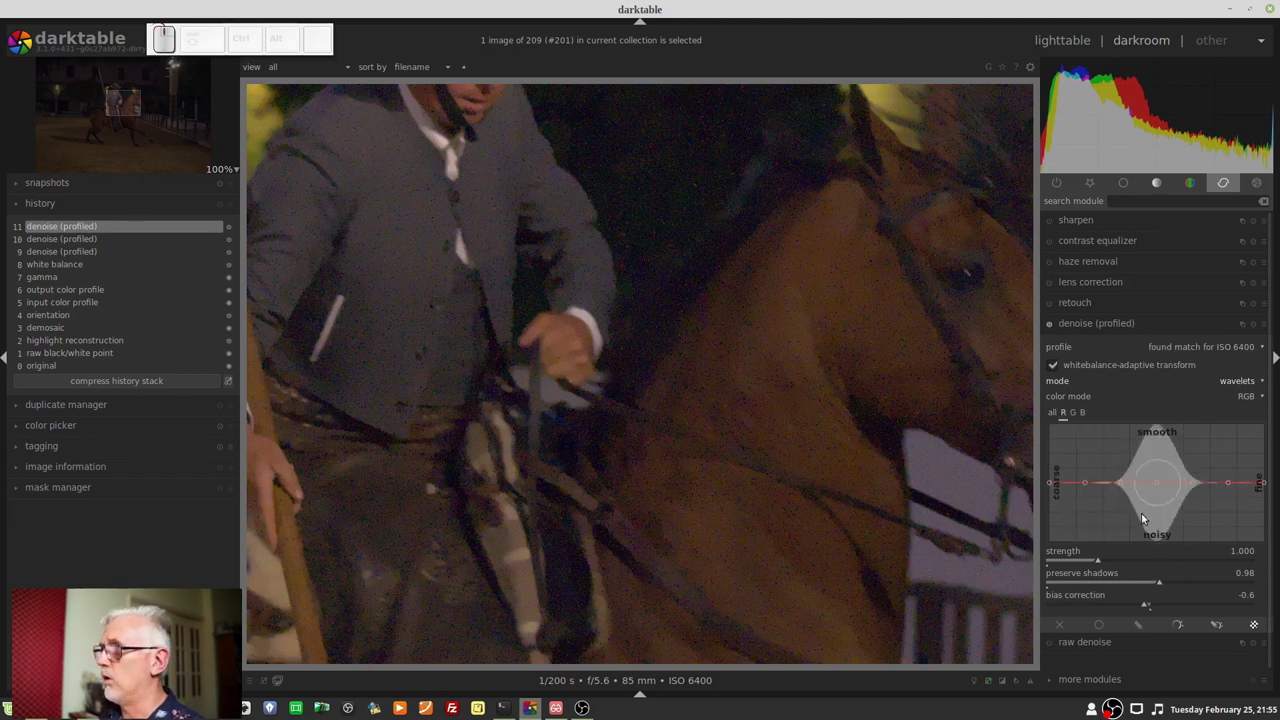
left_click_drag(1162, 486, 1235, 556)
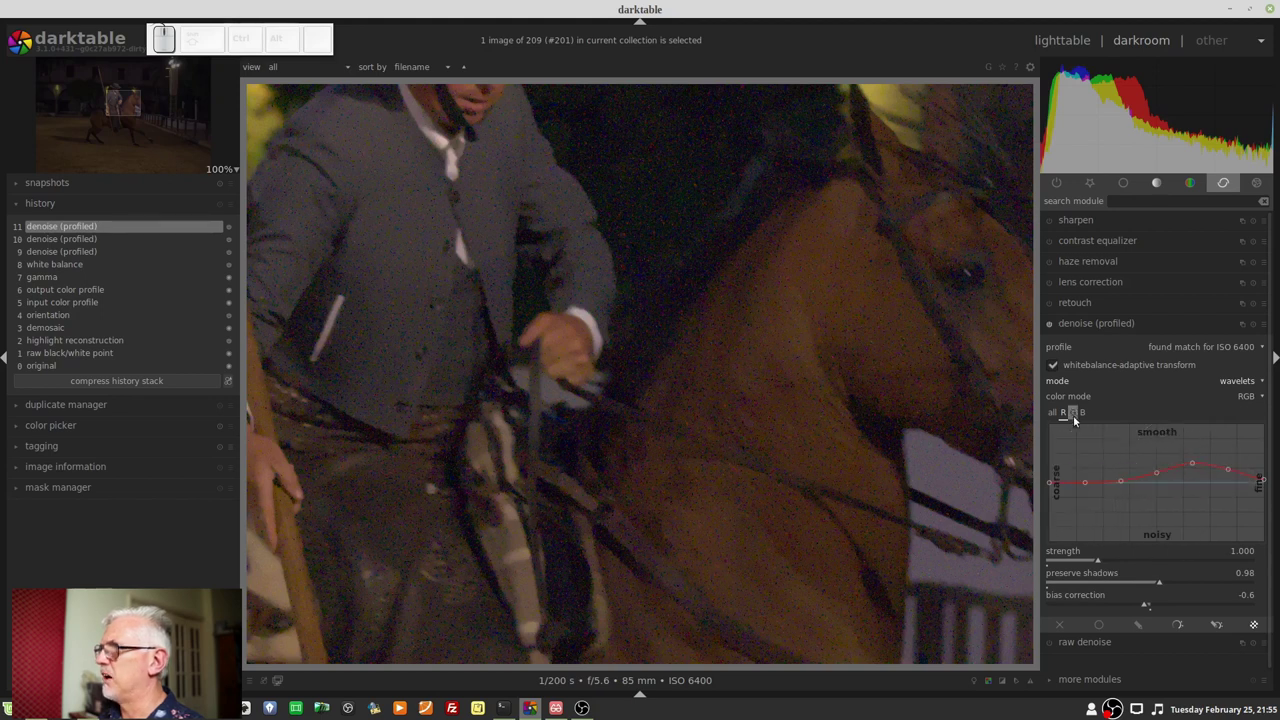
Raise the green channel's curve toward smooth at fine scales, then head back to Y0U0V0 colour mode.
left_click(1078, 412)
scroll("down", 3)
scroll("up", 3)
left_click_drag(1224, 482, 1219, 458)
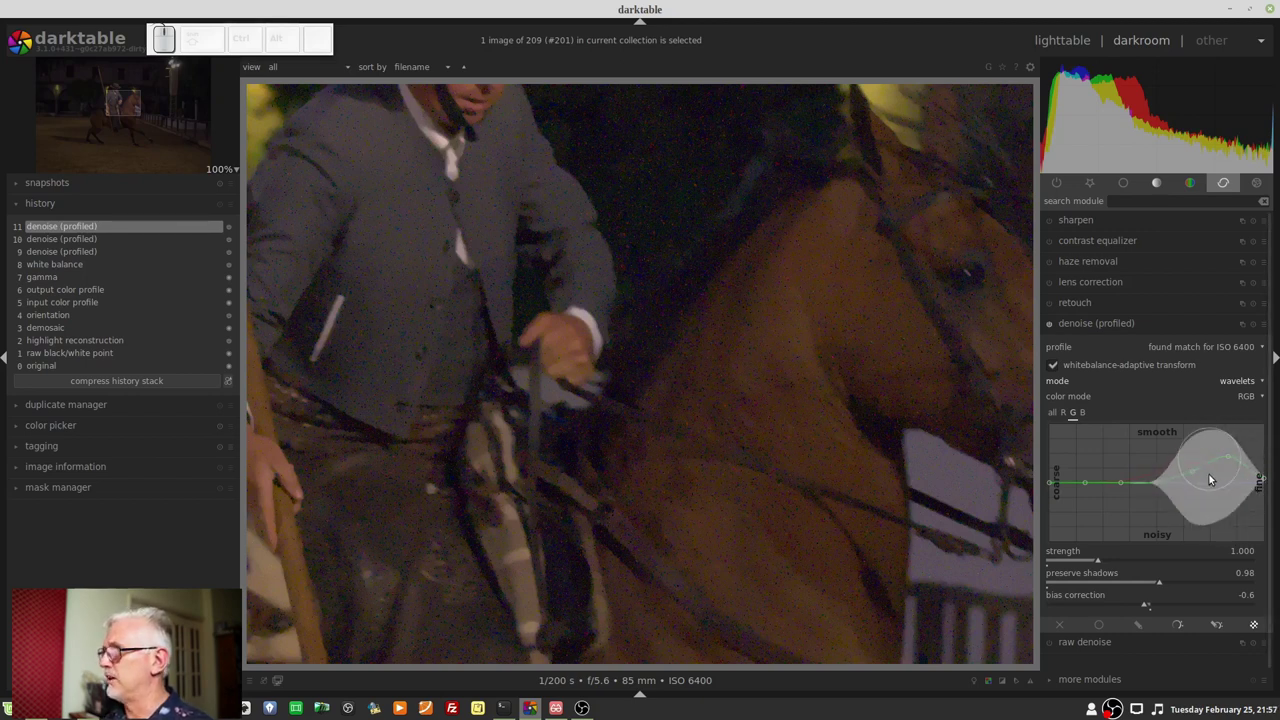
left_click(1209, 479)
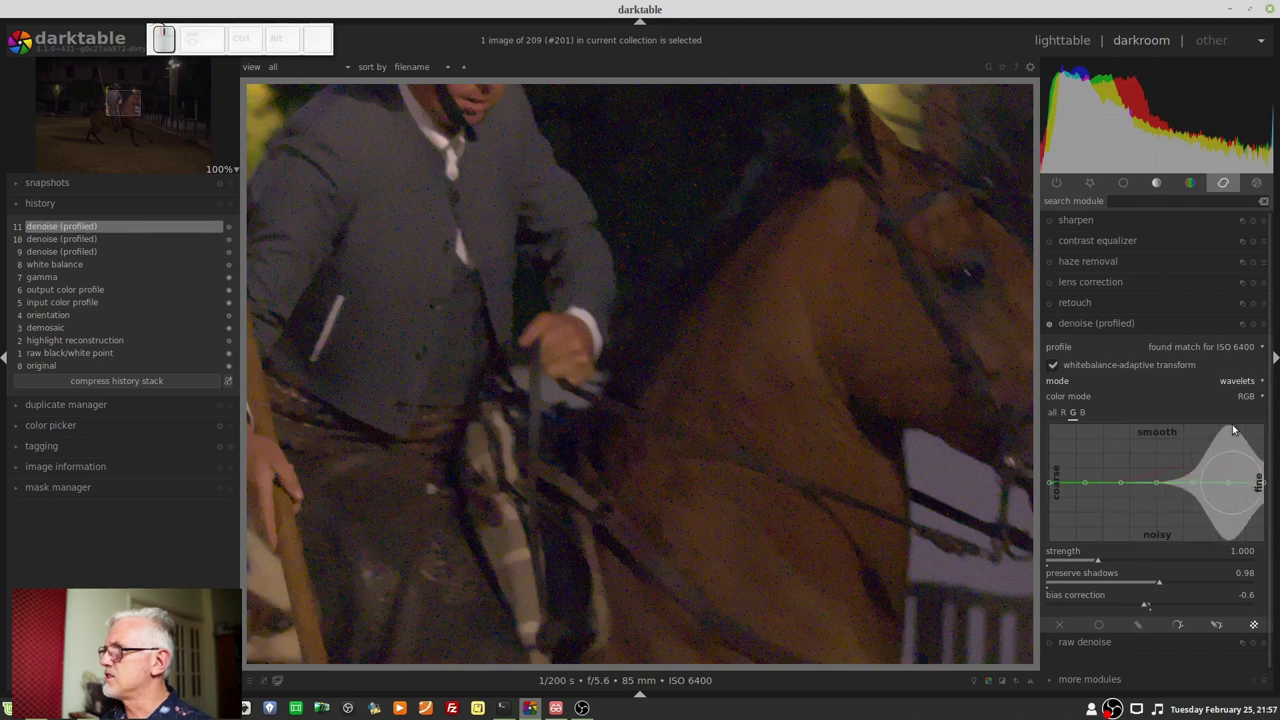
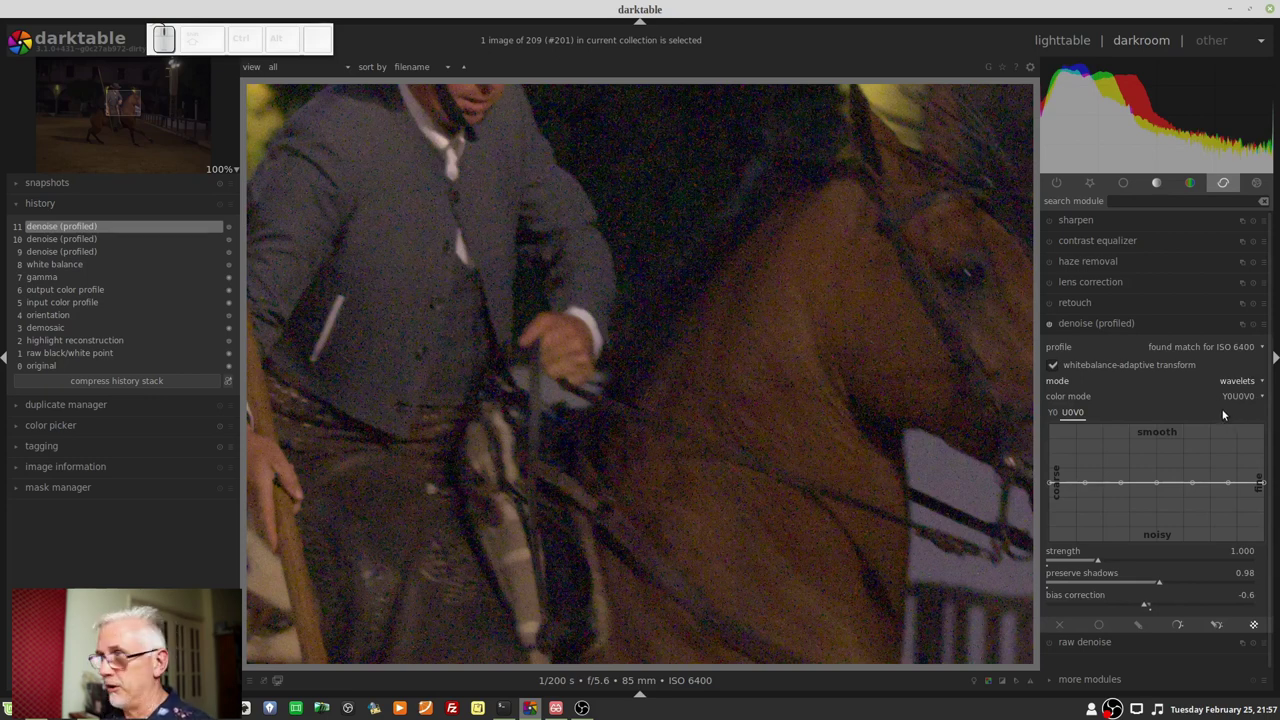
Adjust the luma curve briefly, then raise the coarse chroma scales toward smooth.
left_click(1051, 418)
left_click_drag(1173, 515, 1176, 564)
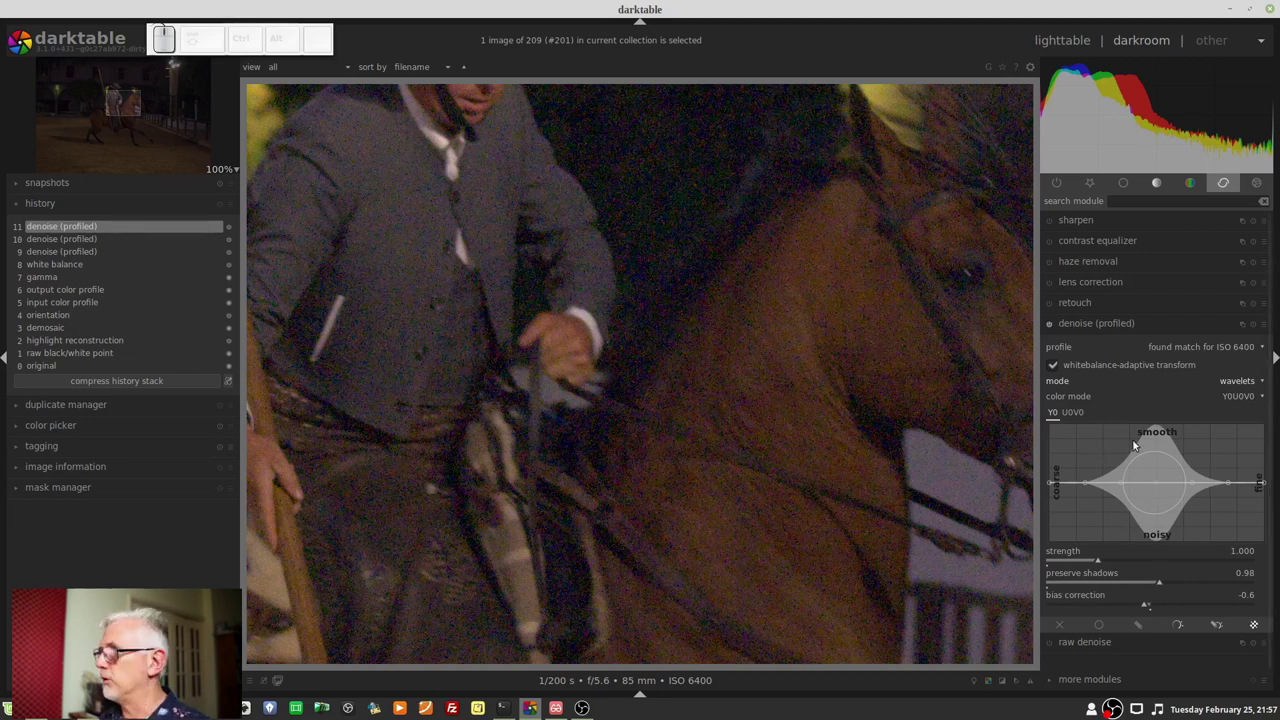
left_click(1081, 419)
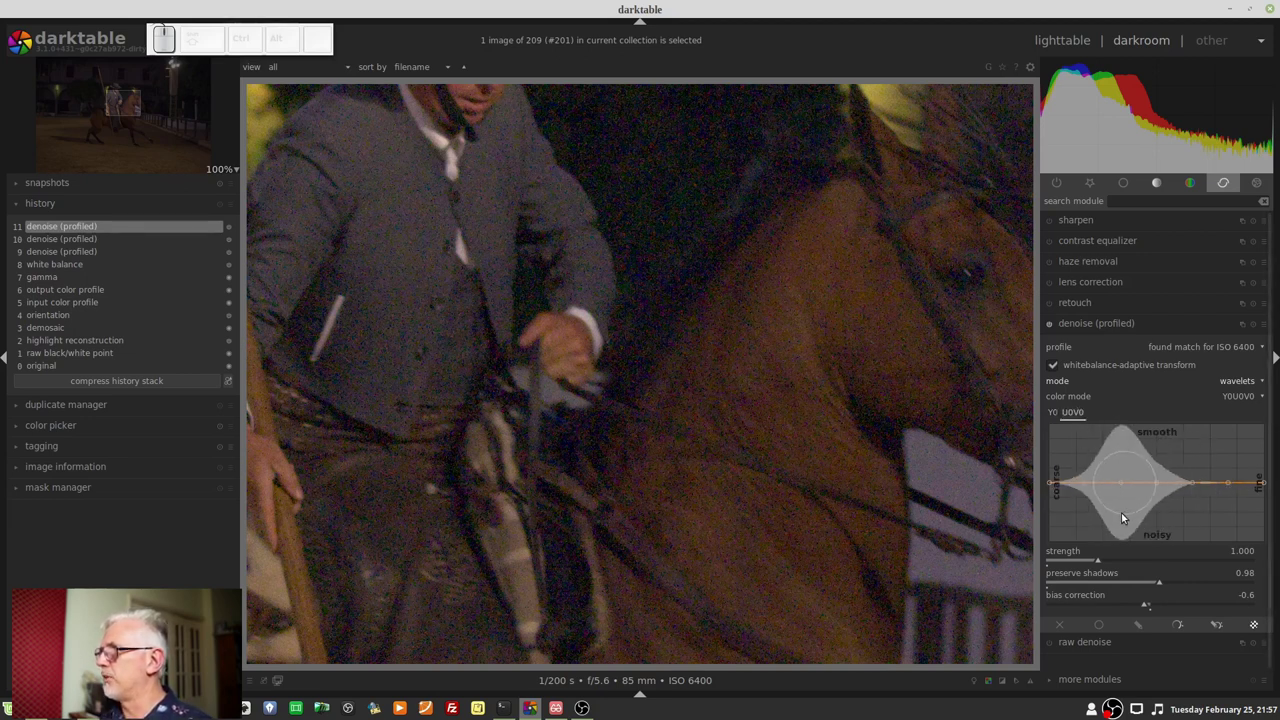
left_click_drag(1125, 486, 1134, 486)
scroll("up", 3)
left_click_drag(1134, 486, 1182, 540)
scroll("up", 3)
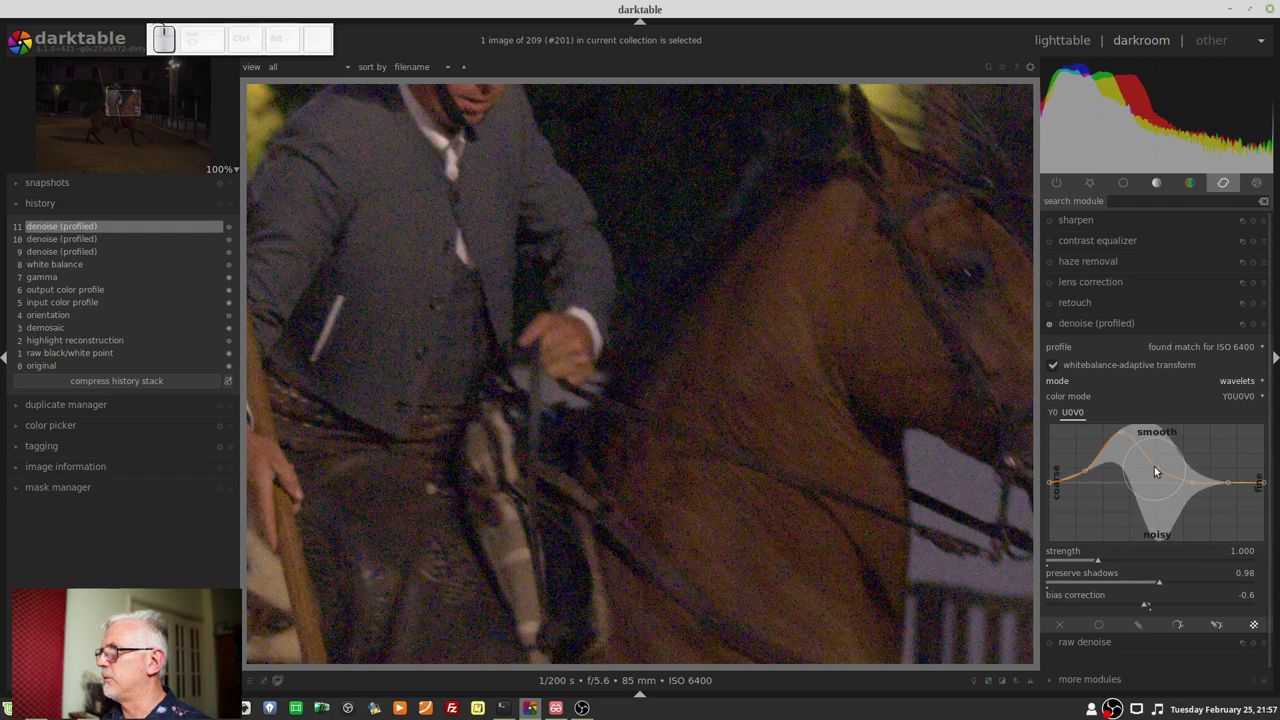
Push the mid, fine and remaining chroma scales up toward smooth.
left_click_drag(1162, 460, 1187, 500)
left_click_drag(1196, 473, 1222, 484)
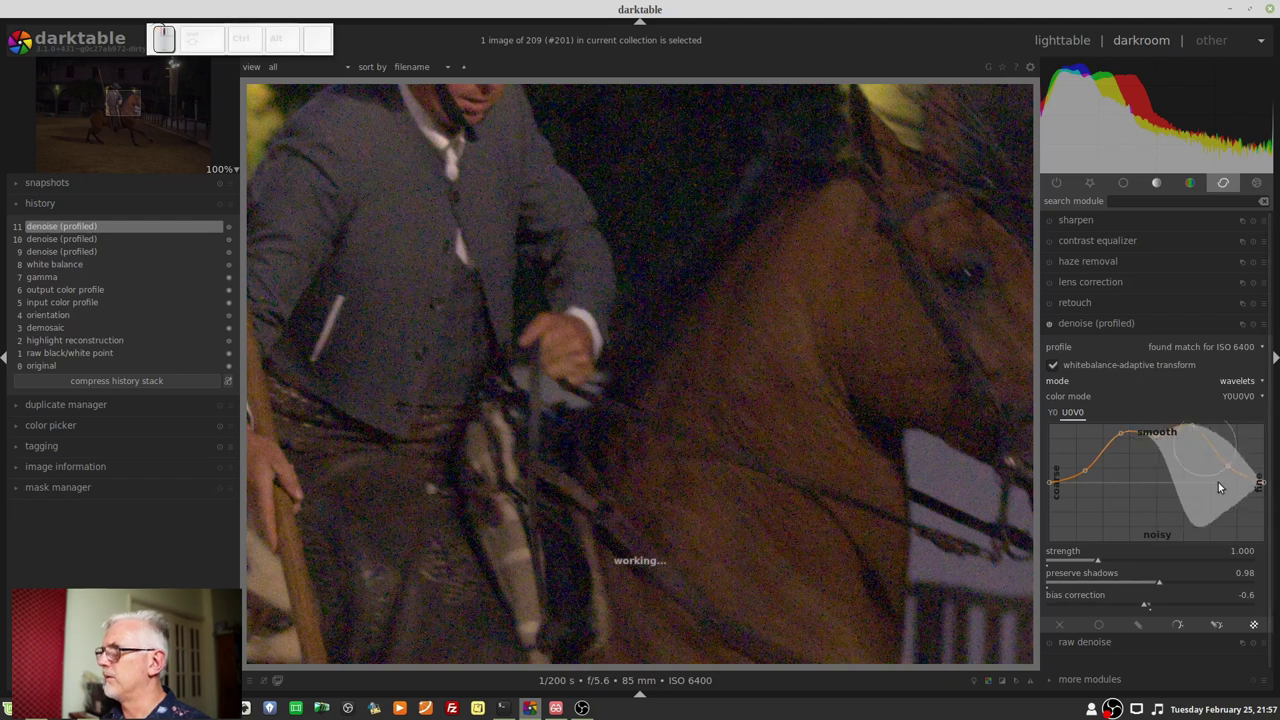
left_click_drag(1233, 451, 1257, 506)
left_click_drag(1266, 470, 1263, 523)
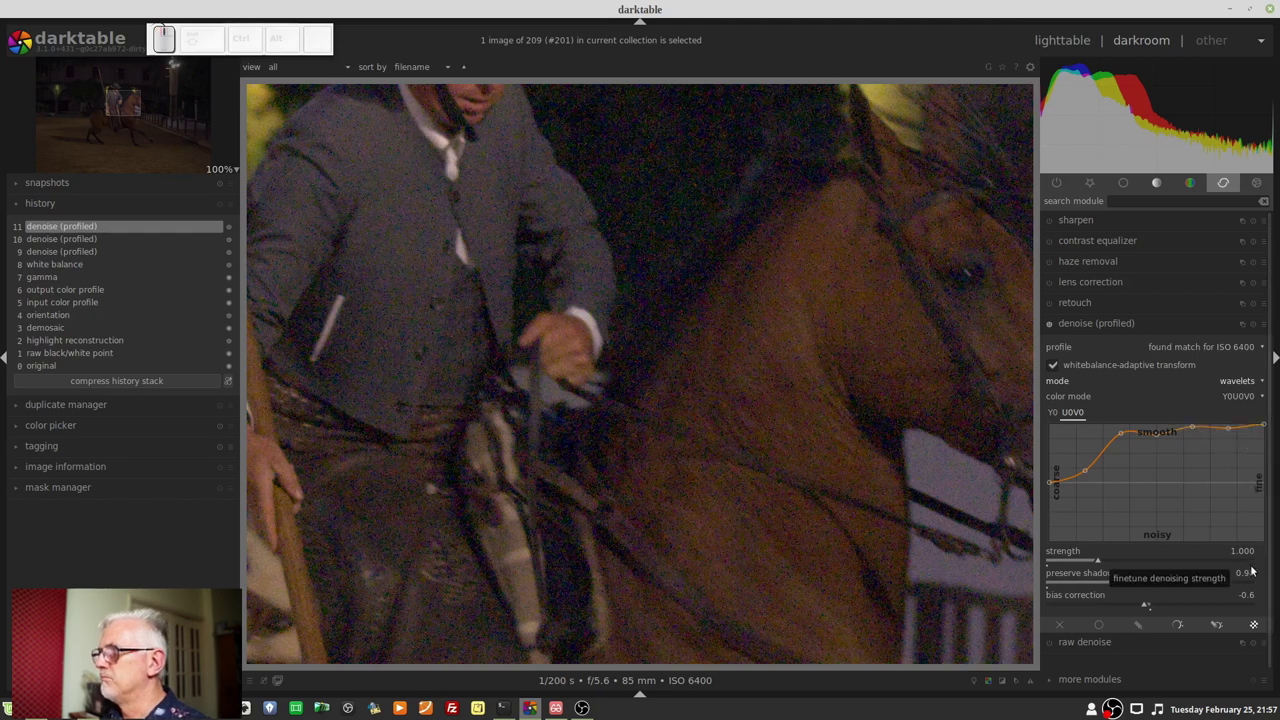
left_click_drag(1055, 484, 1086, 482)
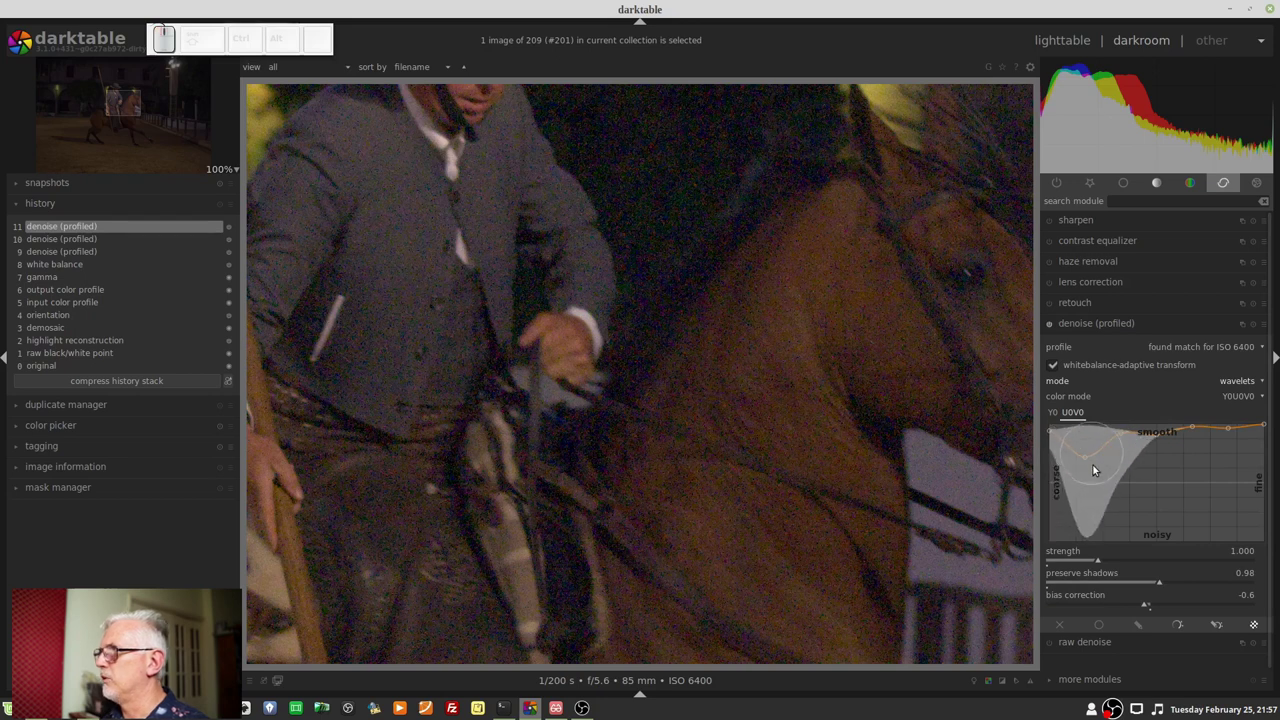
left_click_drag(1091, 456, 1100, 464)
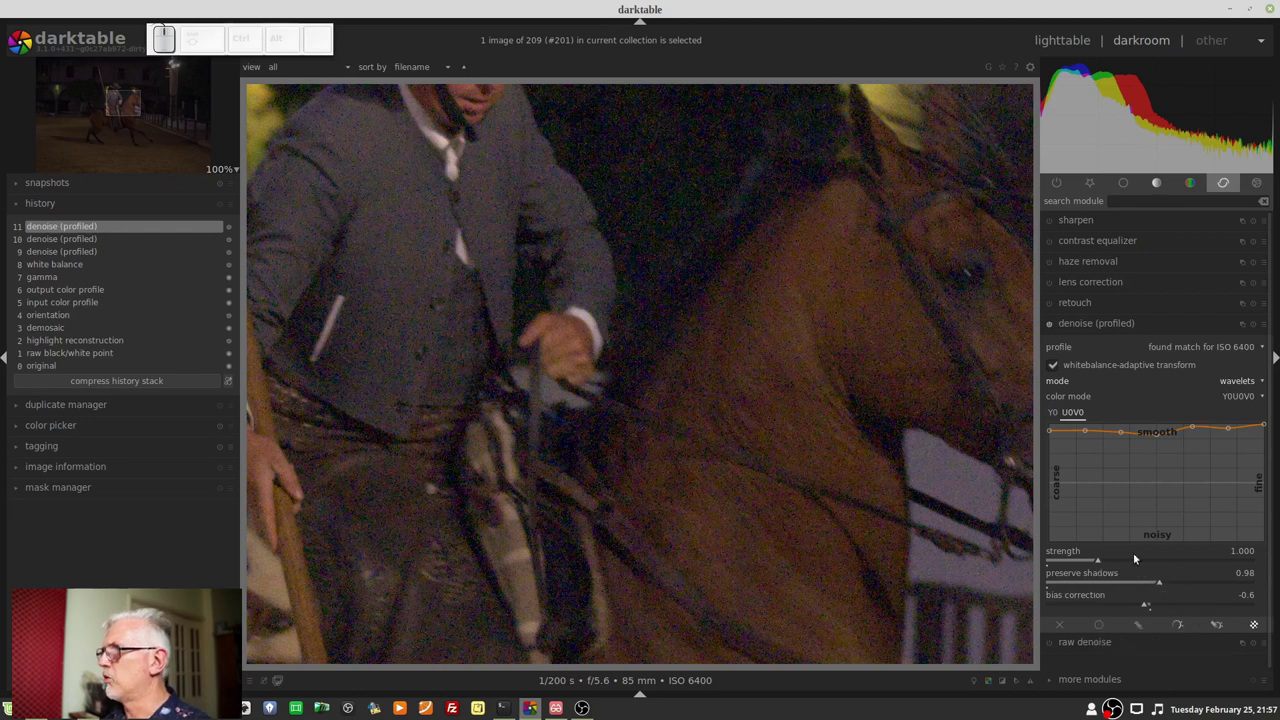
Raise denoising strength to 2.332 and return the chroma curve to flat.
left_click_drag(1123, 560, 1128, 561)
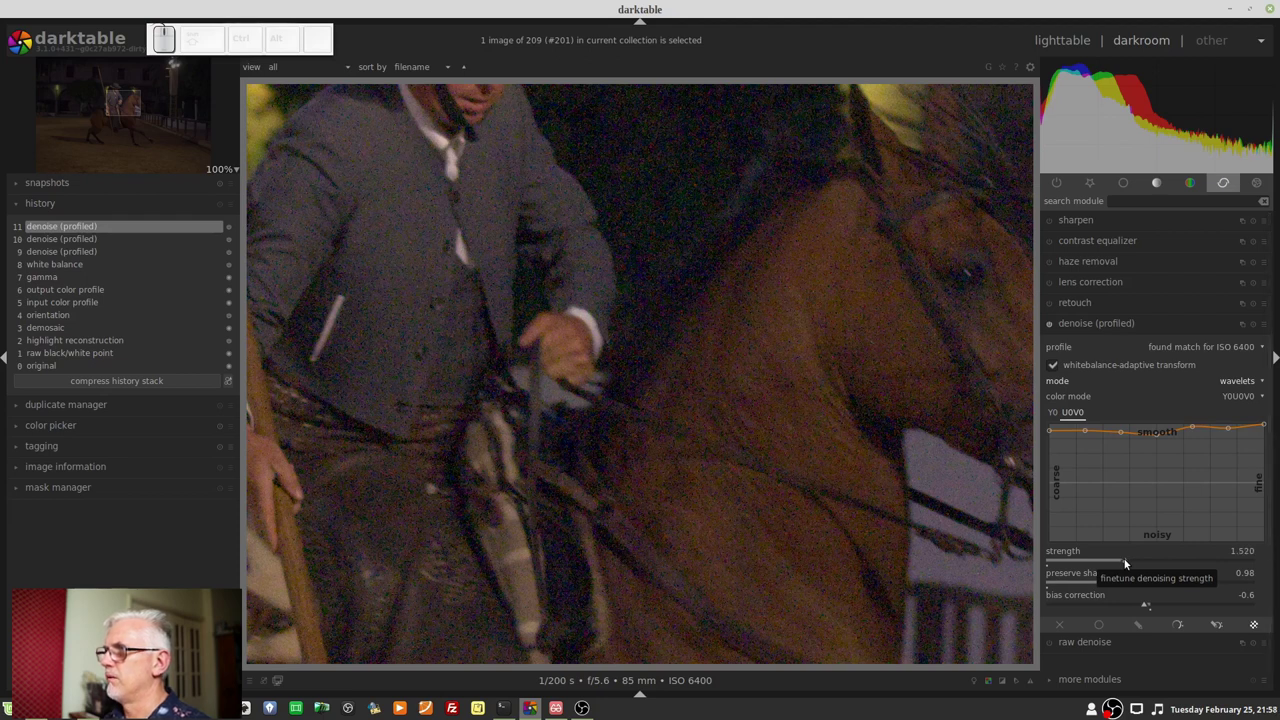
left_click(1161, 560)
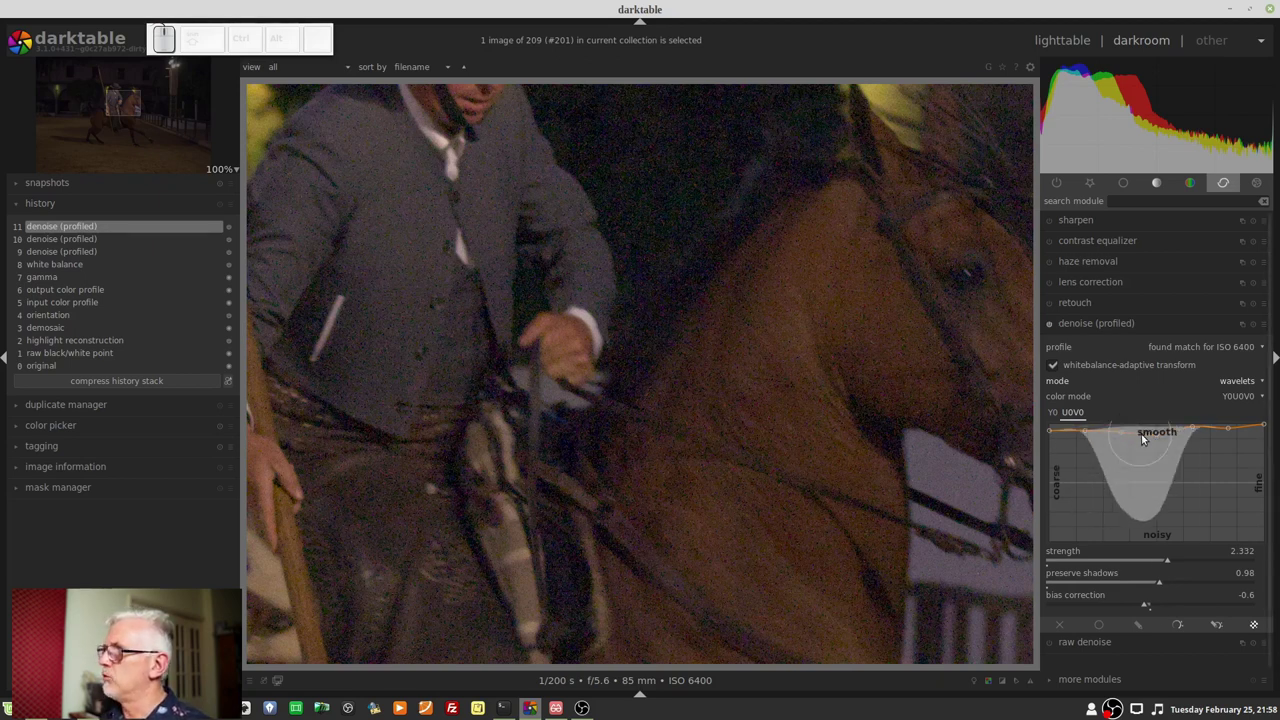
left_click(1148, 440)
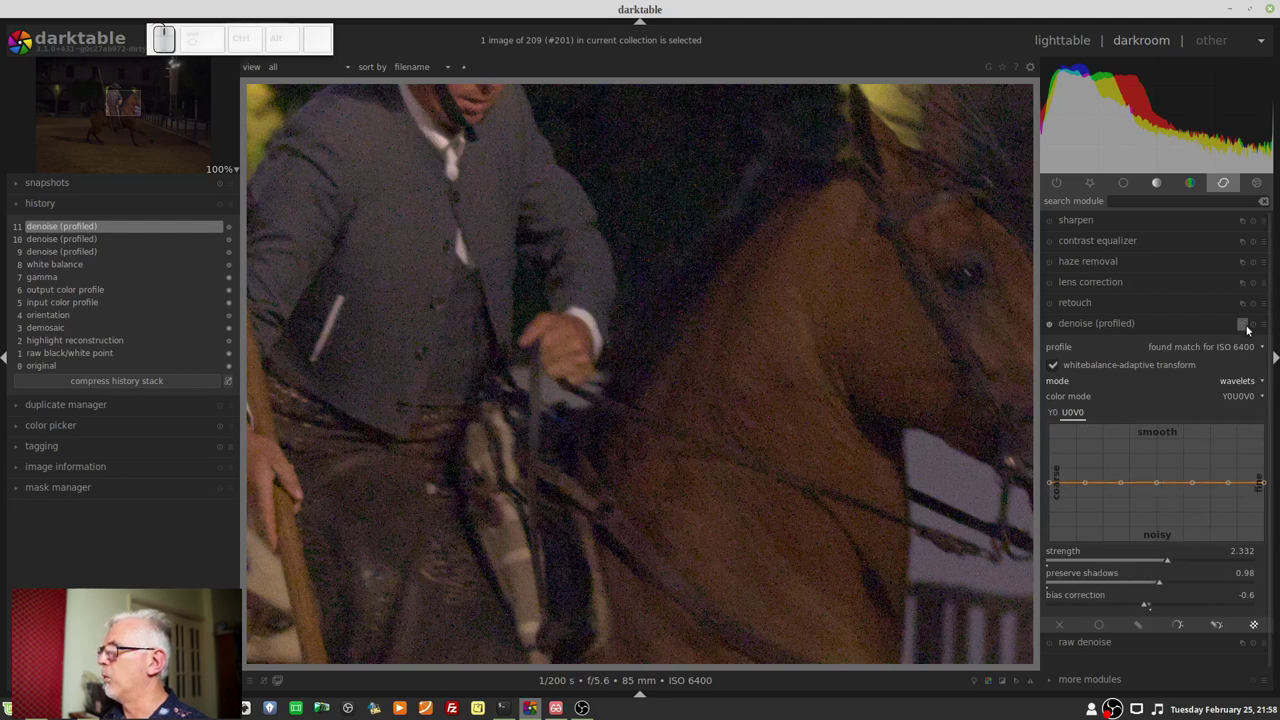
Restore the denoise module to its defaults, keeping wavelets mode.
left_click(1256, 326)
left_click(1239, 386)
left_click(1246, 406)
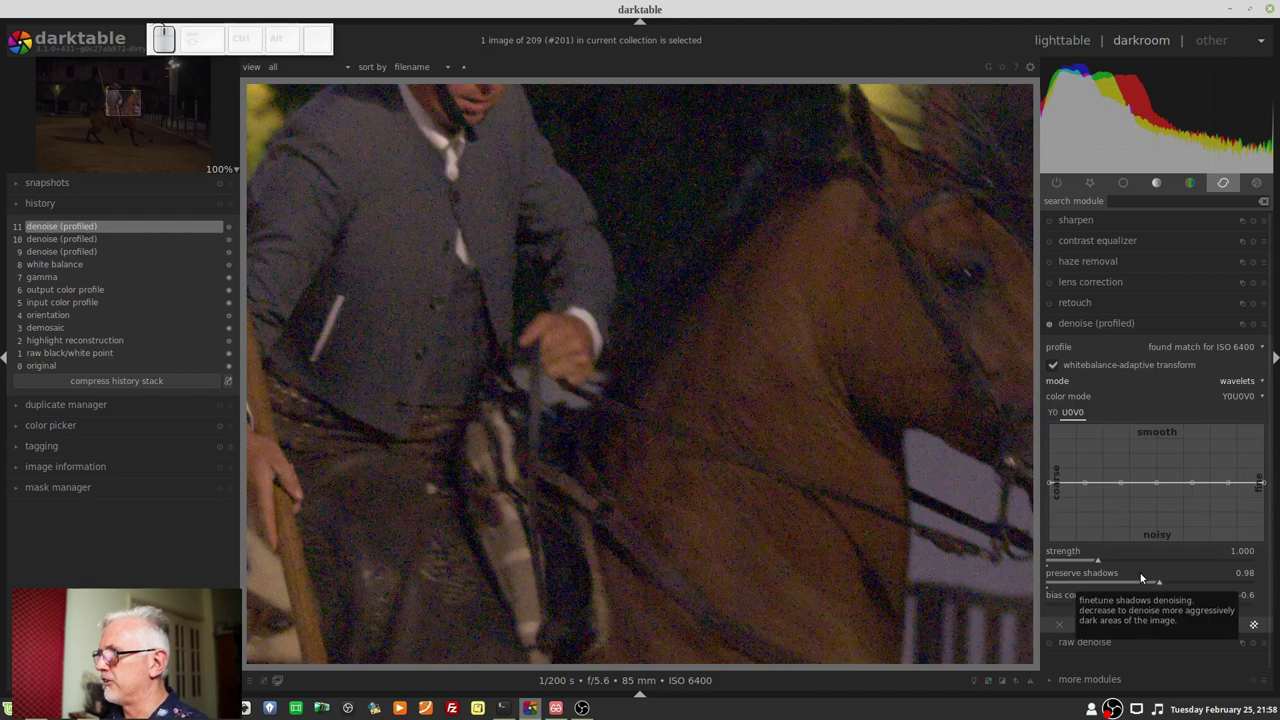
Enter an exact denoising strength of 2.500.
right_click(1140, 564)
key("KP_2")
key("KP_5")
key("Return")
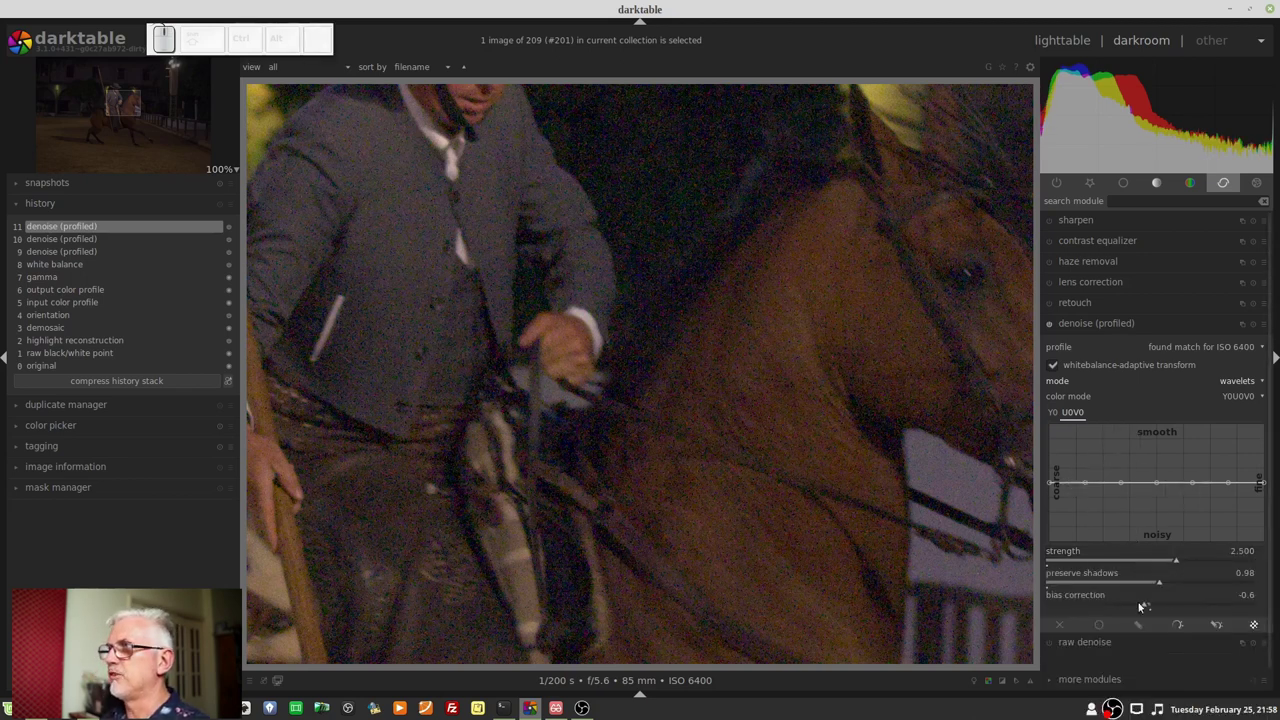
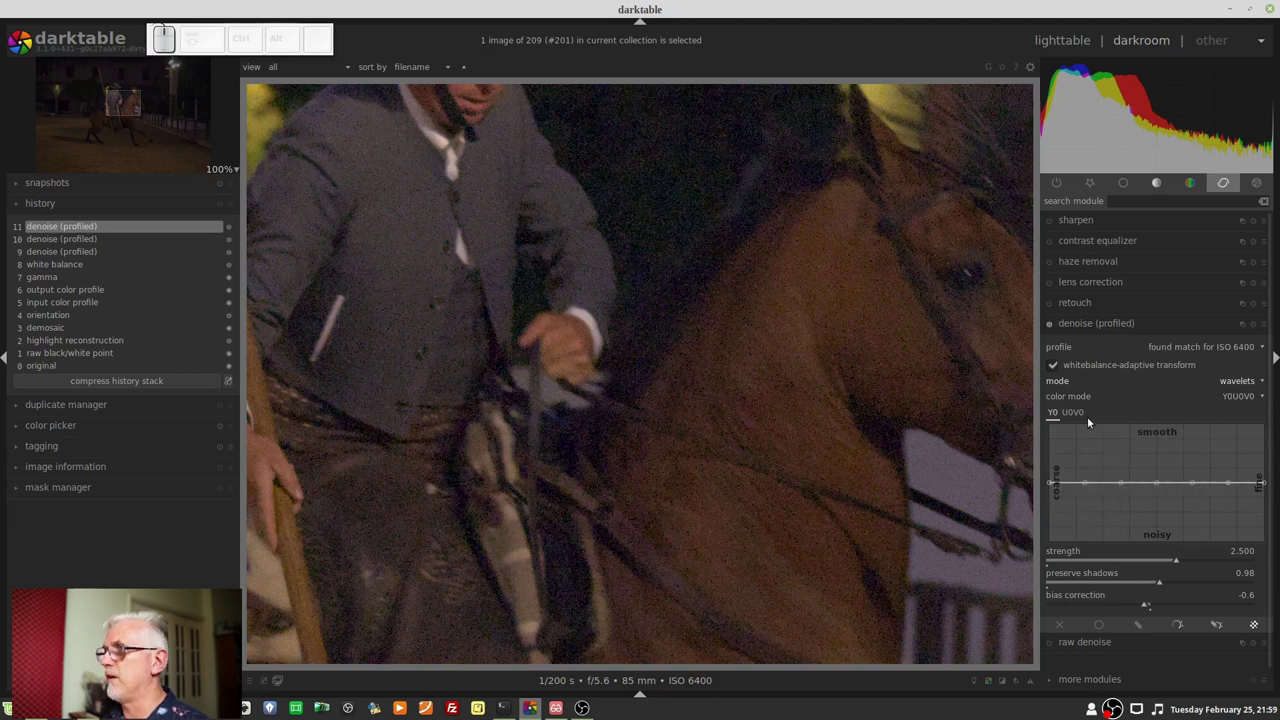
On the luma curve, push the middle and fine scales up toward smooth with strength at 2.5.
left_click(1084, 417)
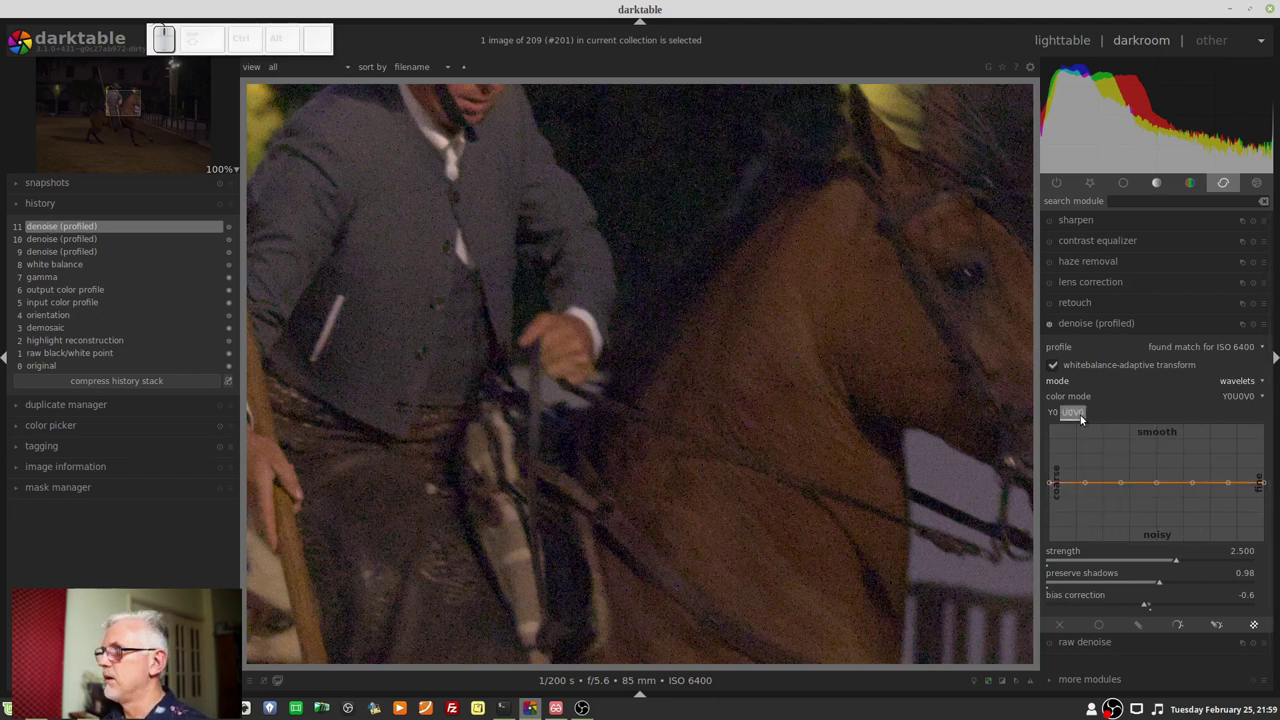
left_click(1054, 411)
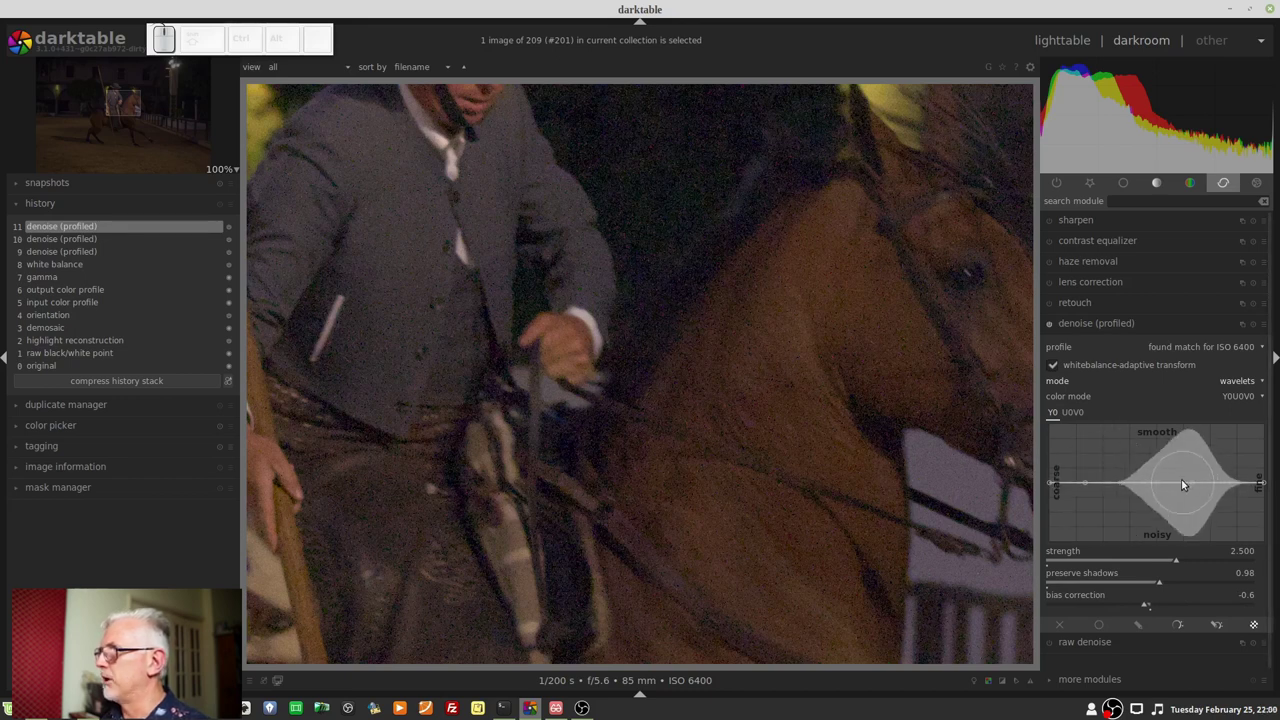
left_click_drag(1162, 486, 1161, 454)
left_click_drag(1194, 471, 1198, 453)
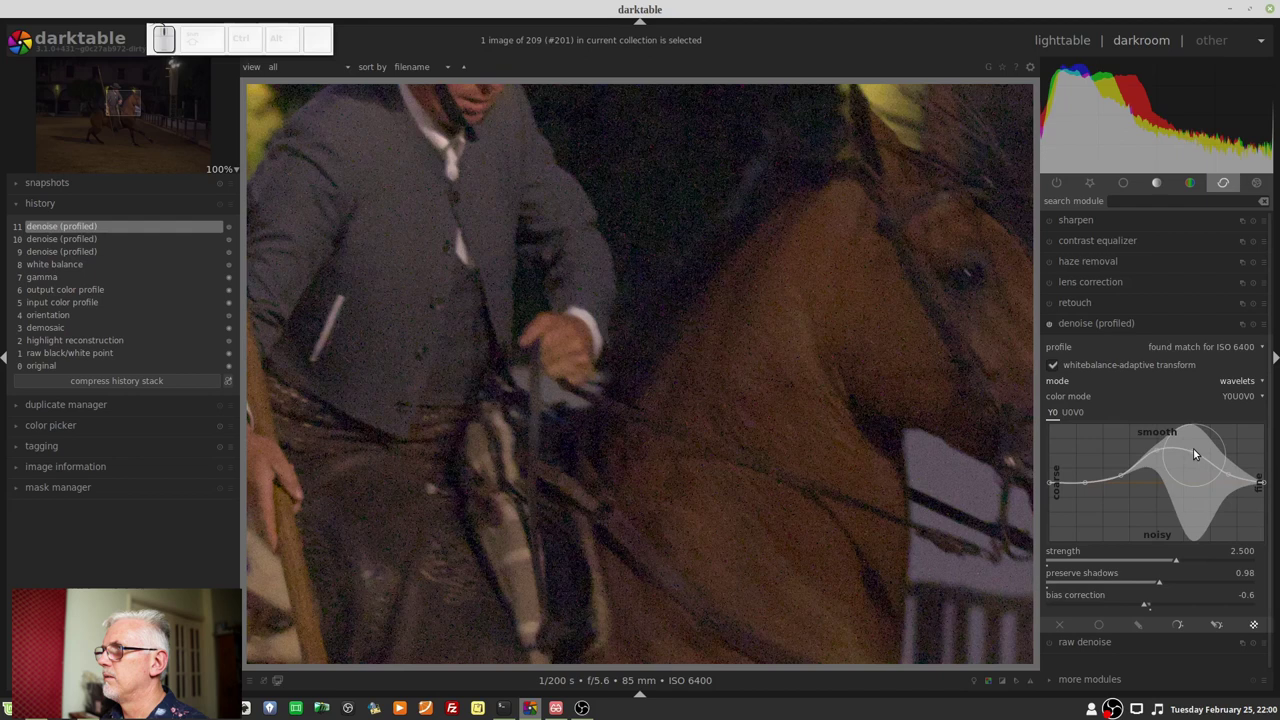
left_click_drag(1228, 469, 1233, 467)
left_click(1233, 467)
left_click(1250, 546)
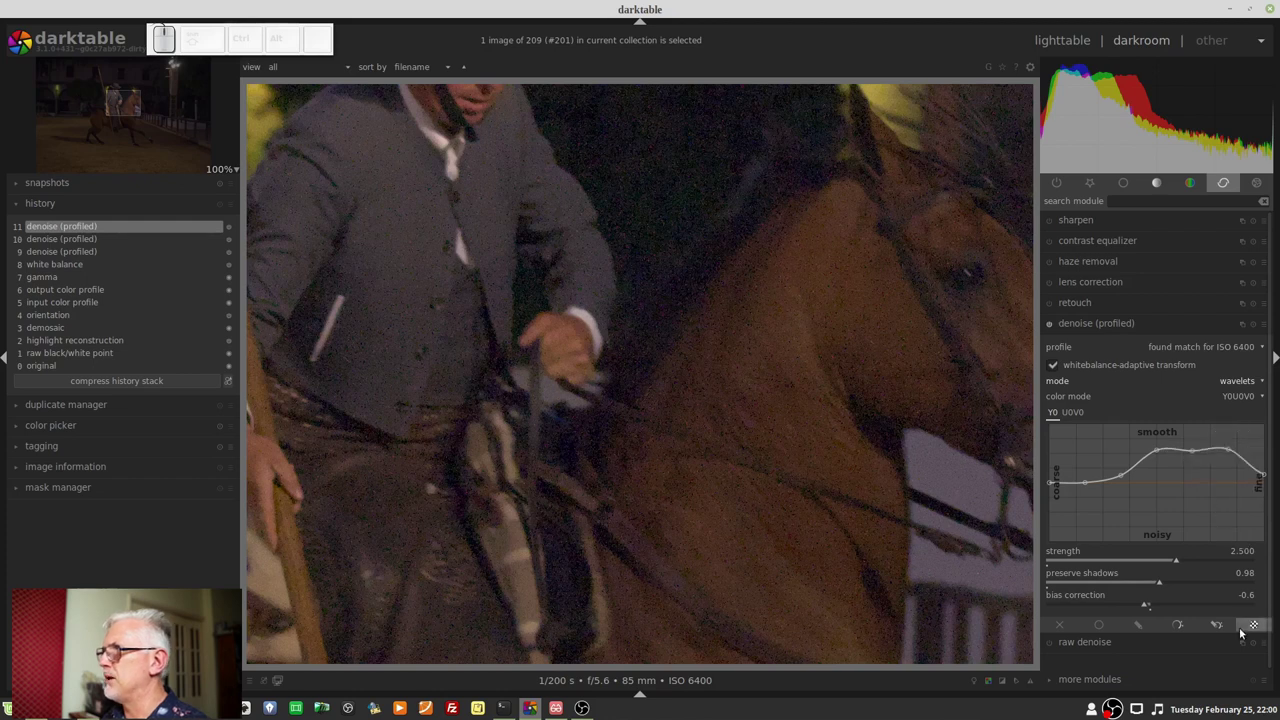
Reset the luma wavelet curve to flat across all scales.
left_click(1189, 456)
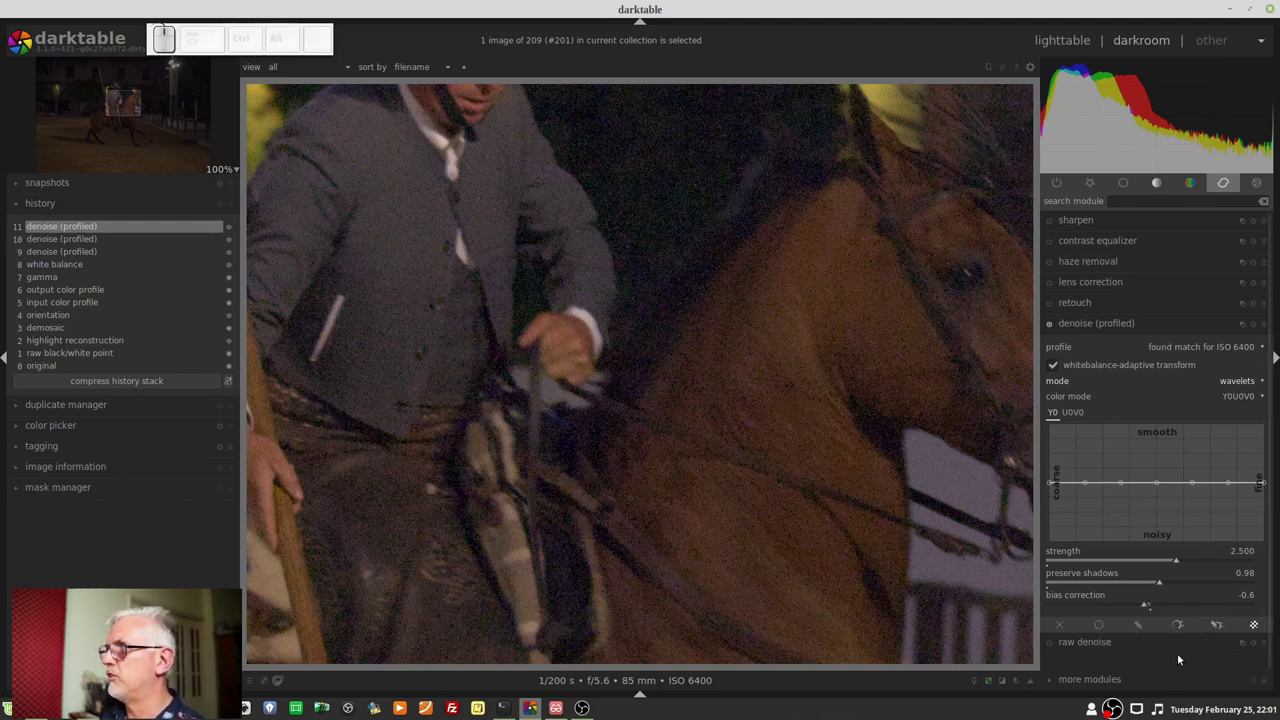
Switch denoising to non-local means and reset strength to 1.000.
scroll("down", 3)
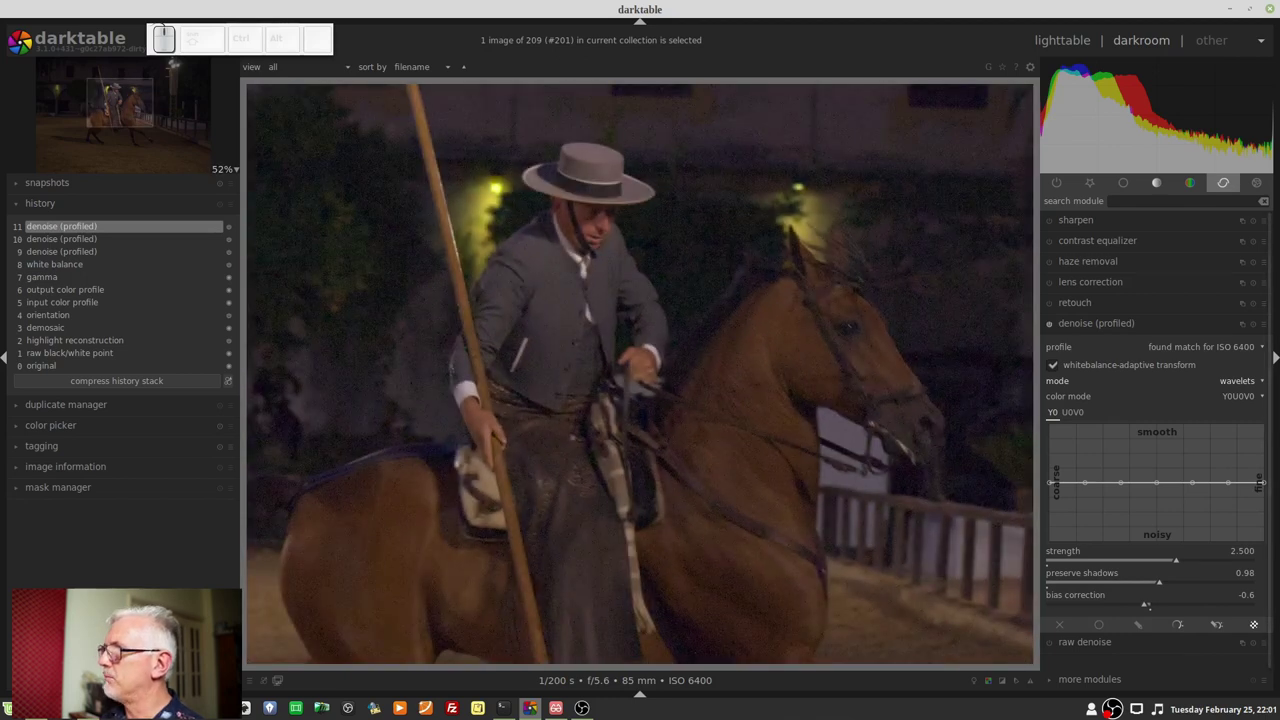
left_click(1243, 385)
left_click(1225, 360)
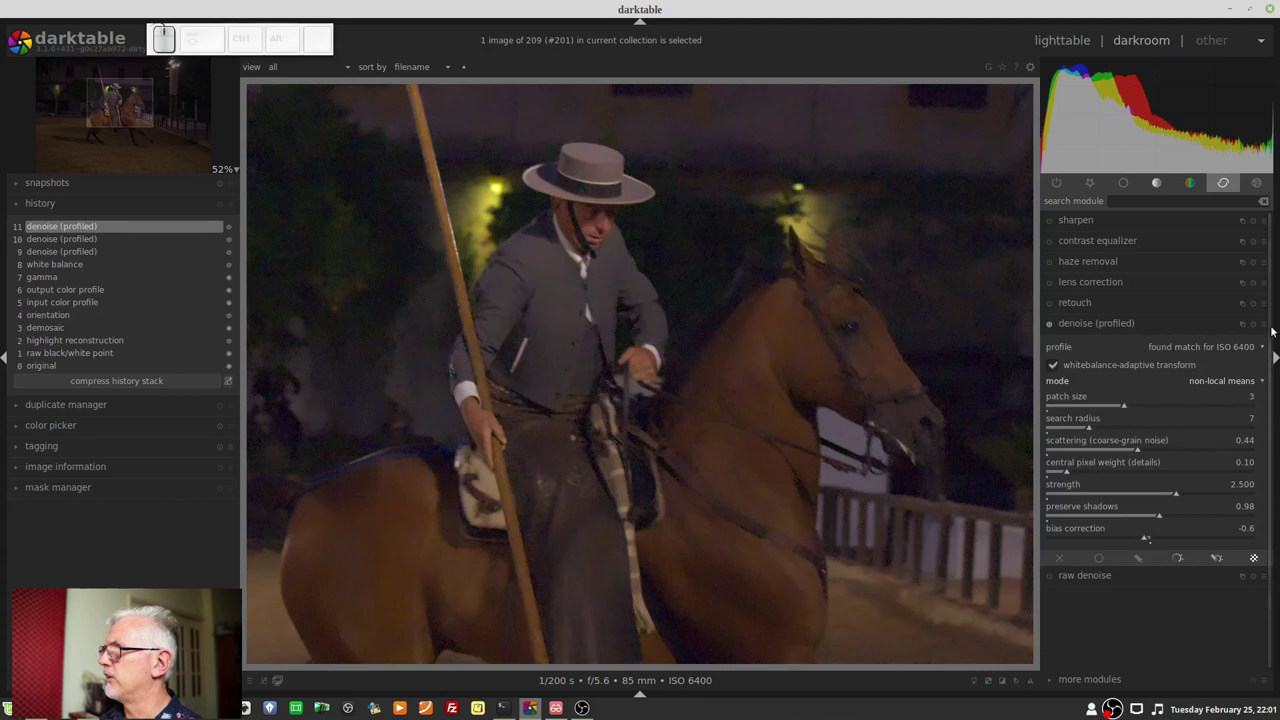
left_click(1255, 330)
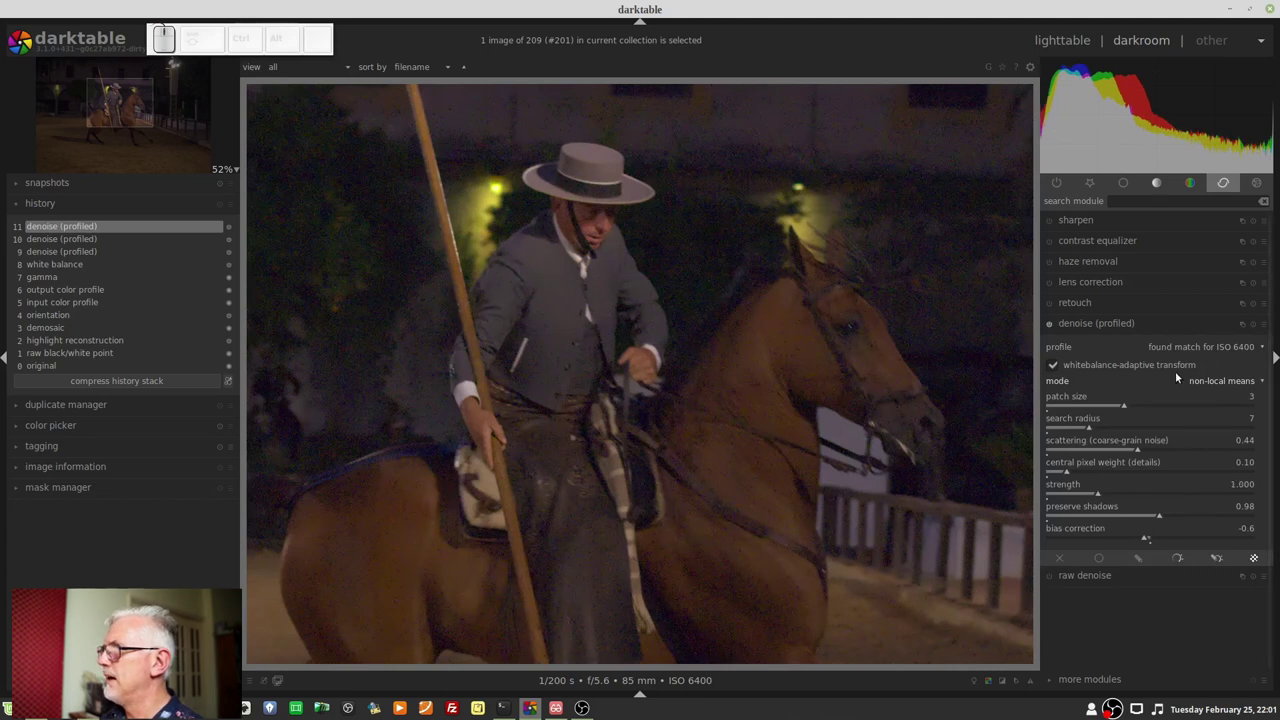